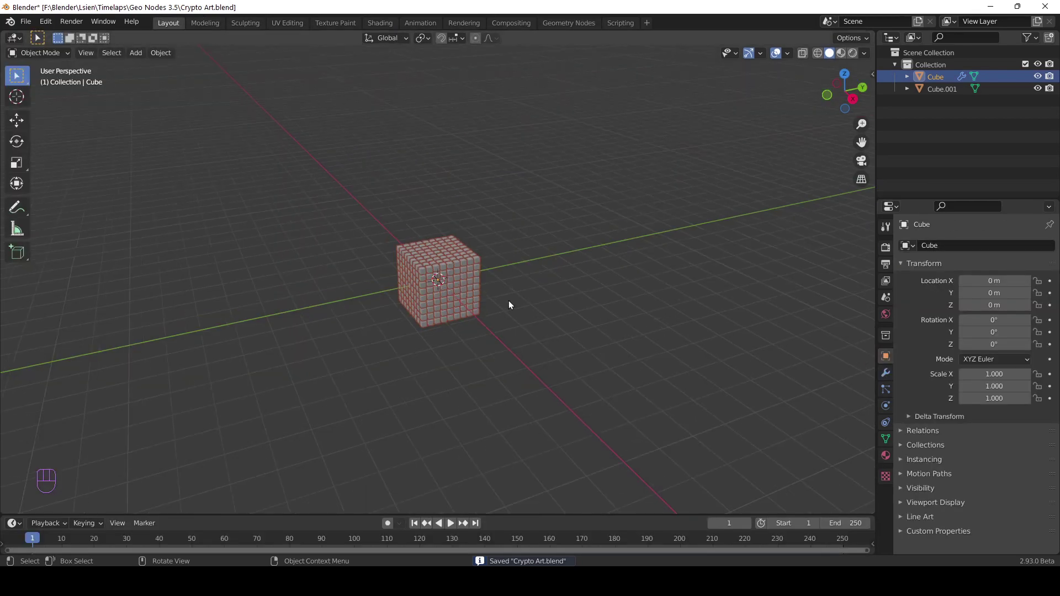
# - Add a sphere-shaped Empty at the origin inside the grid cube
pyautogui.middleClick(419, 320)
pyautogui.middleClick(403, 311)
pyautogui.moveTo(459, 304); pyautogui.dragTo(438, 284)
pyautogui.press('shift+a')
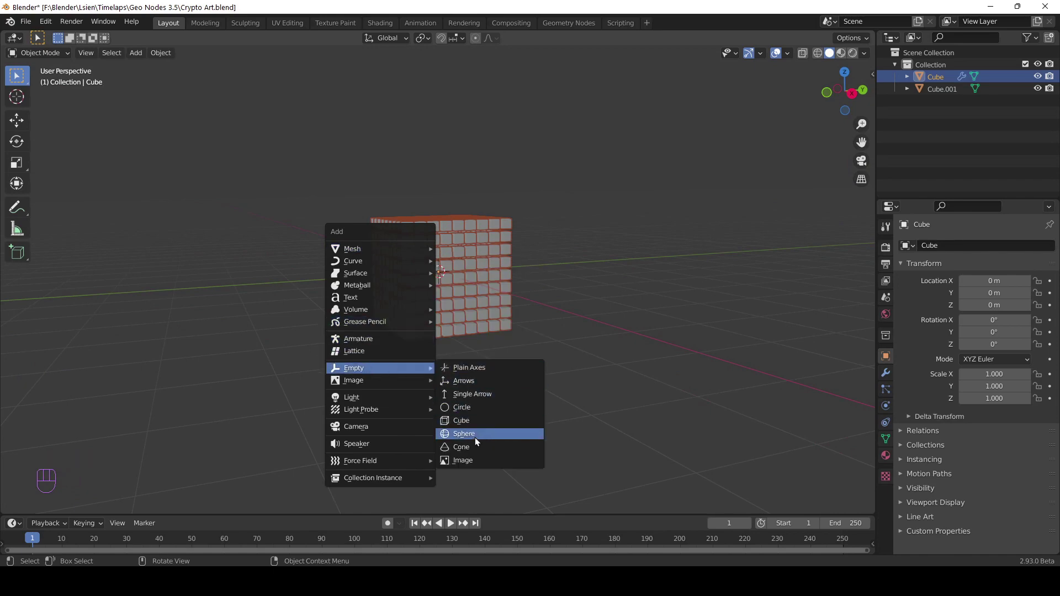
pyautogui.moveTo(505, 352); pyautogui.dragTo(484, 399)
pyautogui.moveTo(457, 381); pyautogui.dragTo(447, 387)
pyautogui.moveTo(448, 383); pyautogui.dragTo(455, 355)
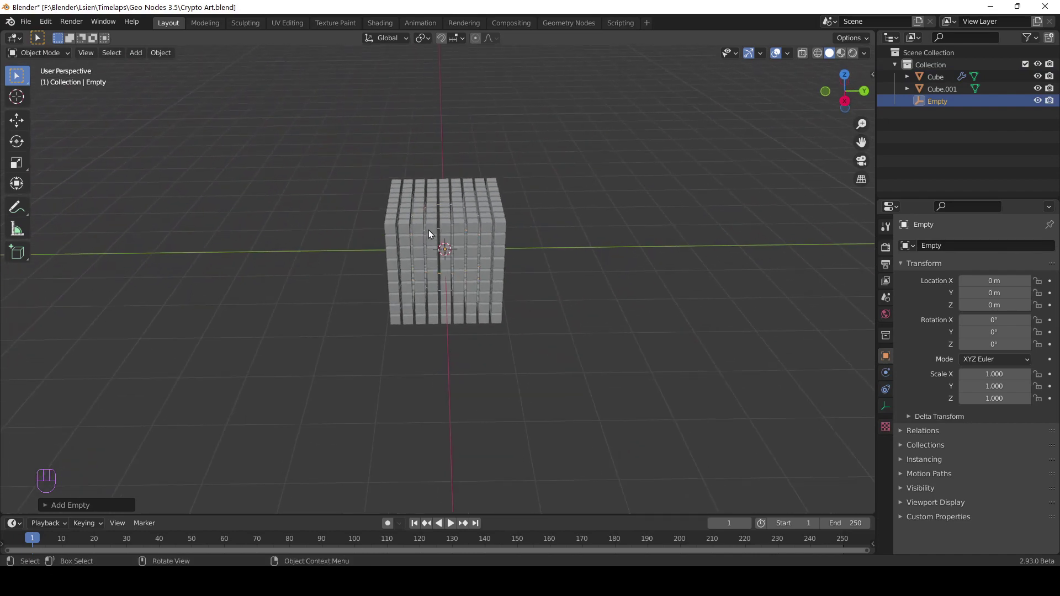
# - Enlarge the sphere Empty so it surrounds the small cubes
pyautogui.press('g')
pyautogui.press('y')
pyautogui.press('x')
pyautogui.moveTo(496, 287); pyautogui.dragTo(502, 284)
pyautogui.press('g')
pyautogui.press('y')
pyautogui.press('x')
# - Select the Cube and switch it into Edit Mode for mesh editing
pyautogui.moveTo(461, 344); pyautogui.dragTo(481, 327)
pyautogui.moveTo(402, 253); pyautogui.dragTo(424, 247)
pyautogui.press('Tab')
pyautogui.press('a')
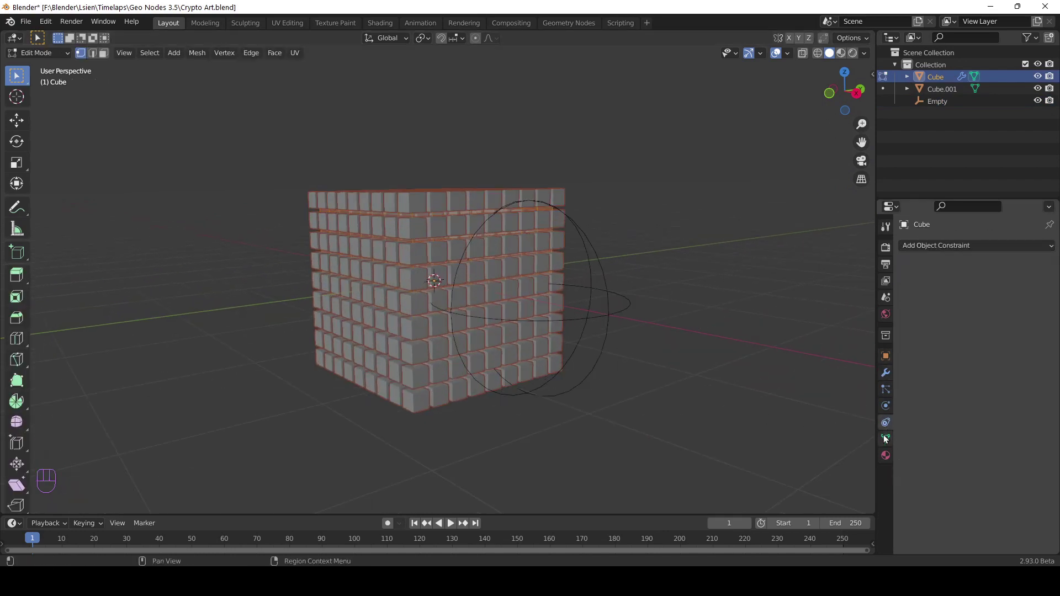
# - Add a new vertex group to the Cube mesh
pyautogui.click(889, 447)
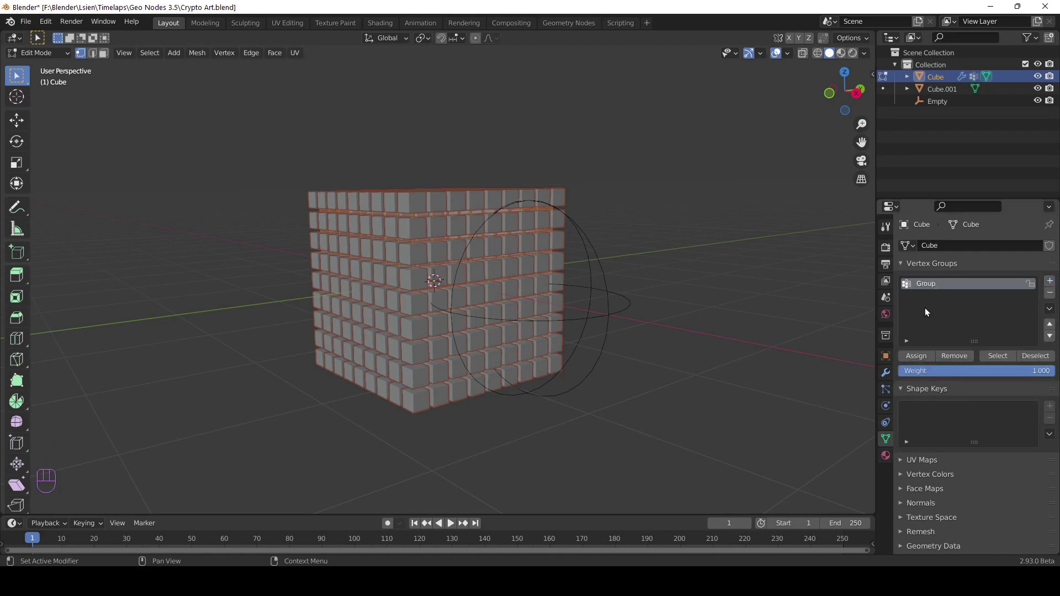
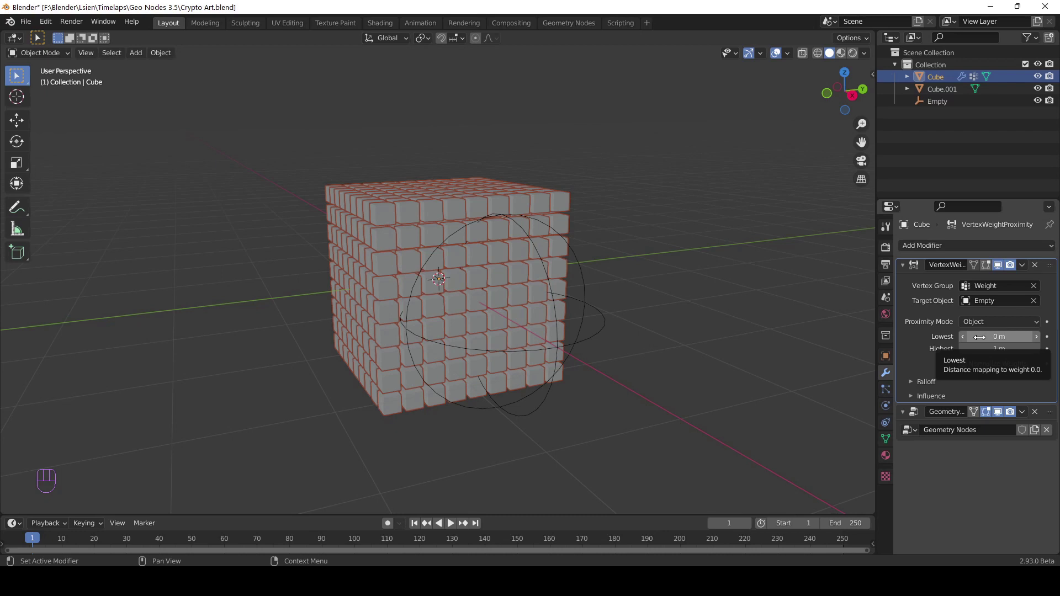
# - Set Proximity Mode to Geometry, then slide the Empty along X to the cube's edge (~1.59 m)
pyautogui.moveTo(986, 324); pyautogui.dragTo(984, 351)
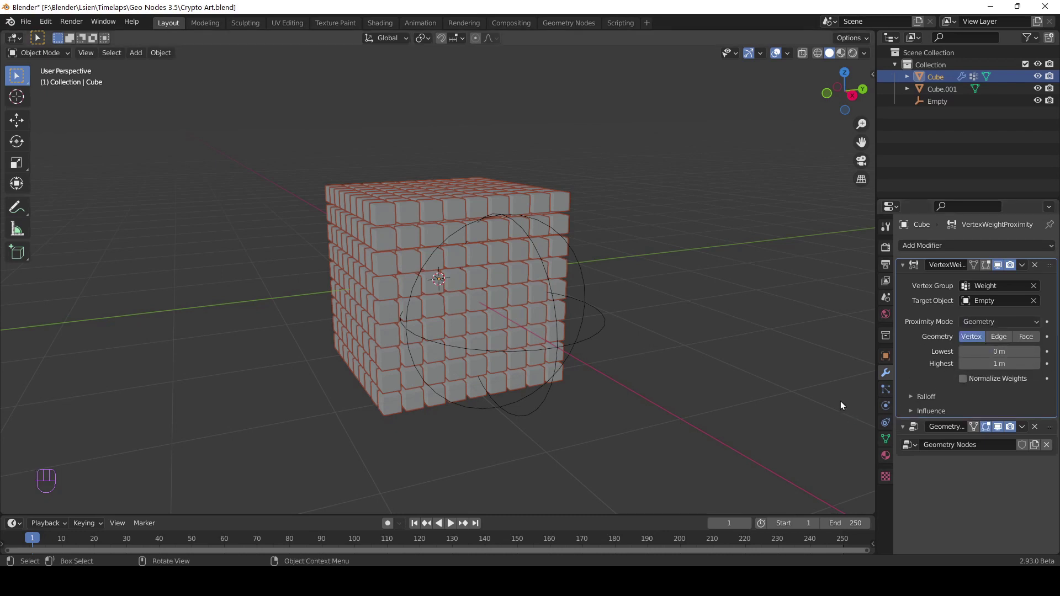
pyautogui.click(551, 340)
pyautogui.moveTo(555, 338); pyautogui.dragTo(617, 328)
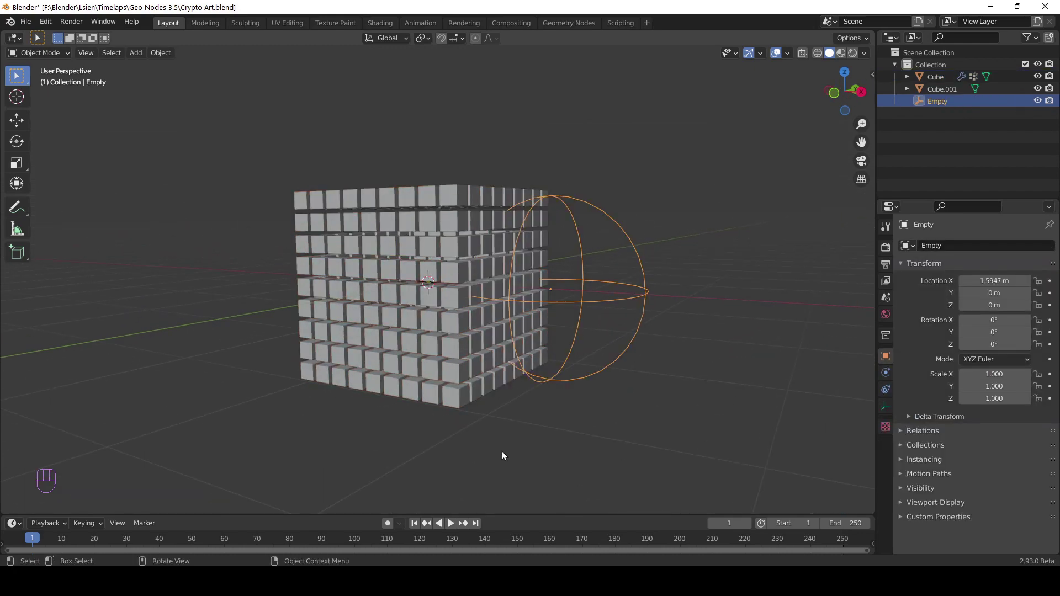
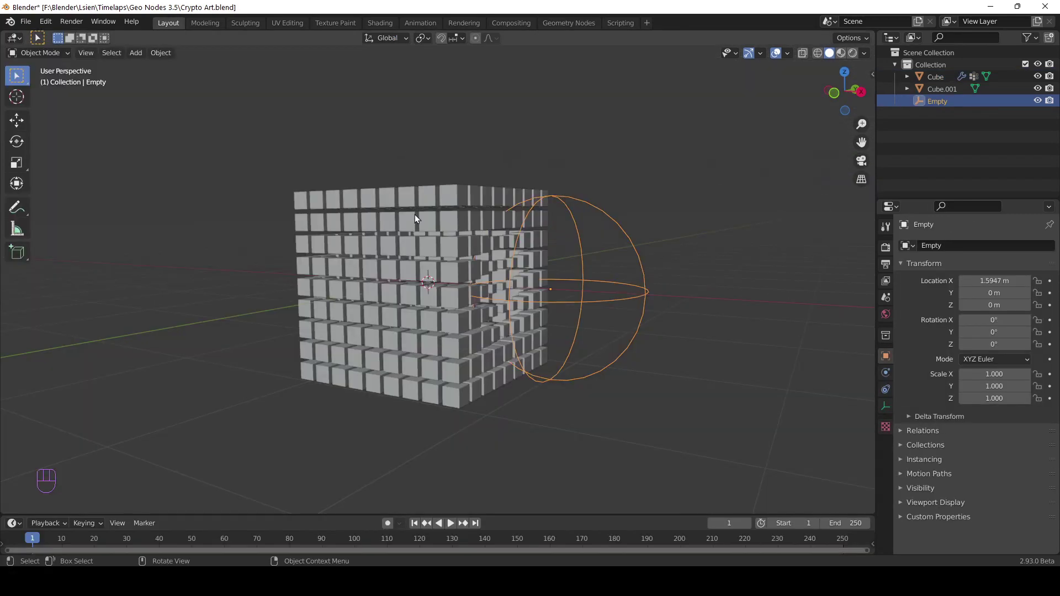
# - Trial-move the Empty above the cube and undo it back to X 1.5947 m
pyautogui.moveTo(473, 273); pyautogui.dragTo(412, 298)
pyautogui.press('g')
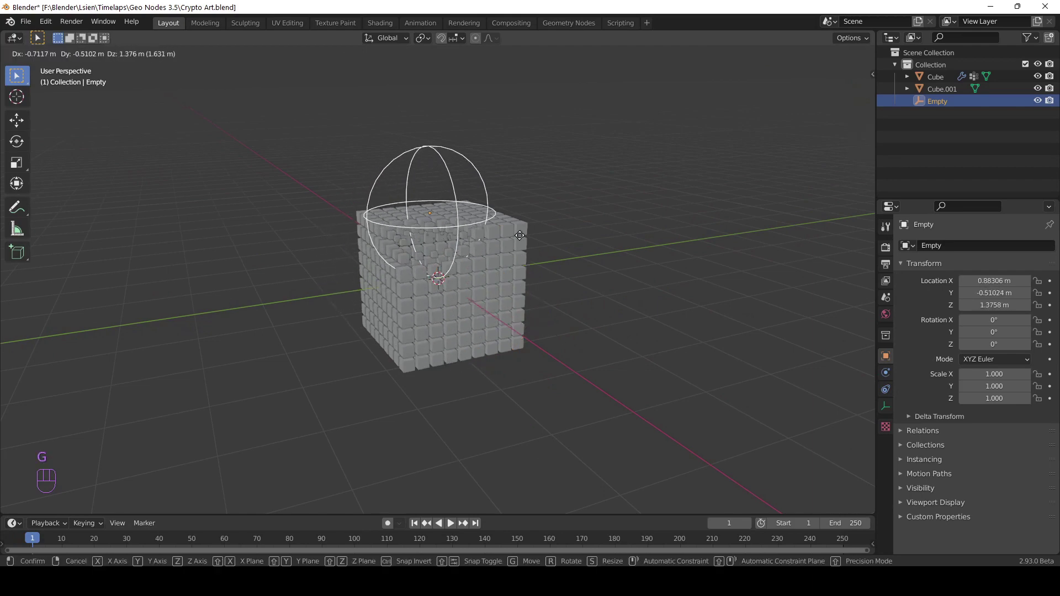
pyautogui.moveTo(505, 324); pyautogui.dragTo(482, 324)
pyautogui.press('ctrl+z')
# - Trial-move the Empty beside the cube again, restore it, and save the project
pyautogui.moveTo(449, 318); pyautogui.dragTo(570, 326)
pyautogui.press('g')
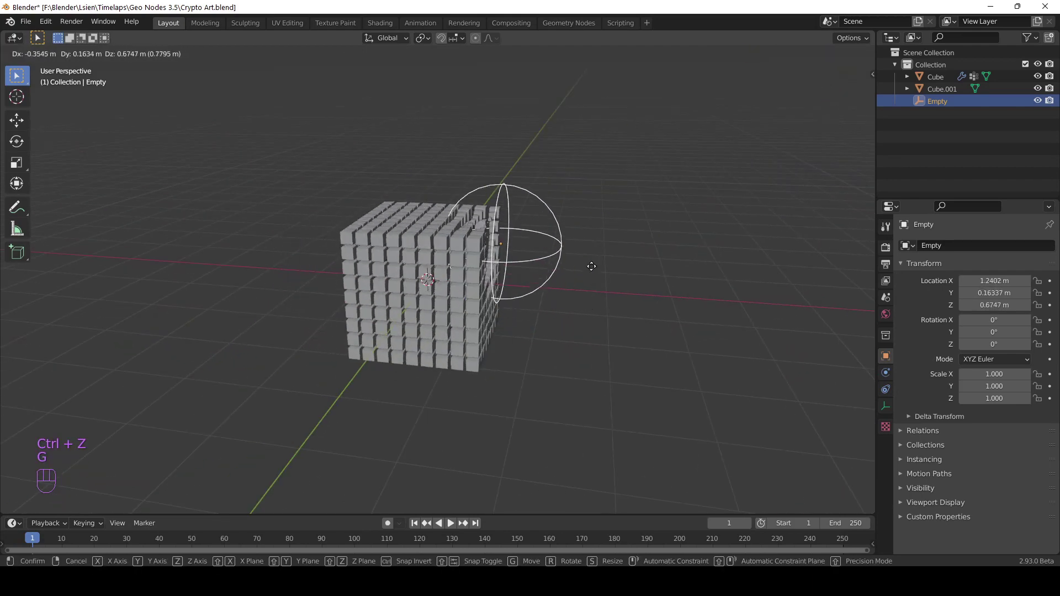
pyautogui.moveTo(621, 294); pyautogui.dragTo(540, 304)
pyautogui.press('ctrl+s')
pyautogui.moveTo(542, 302); pyautogui.dragTo(514, 305)
pyautogui.press('shift+a')
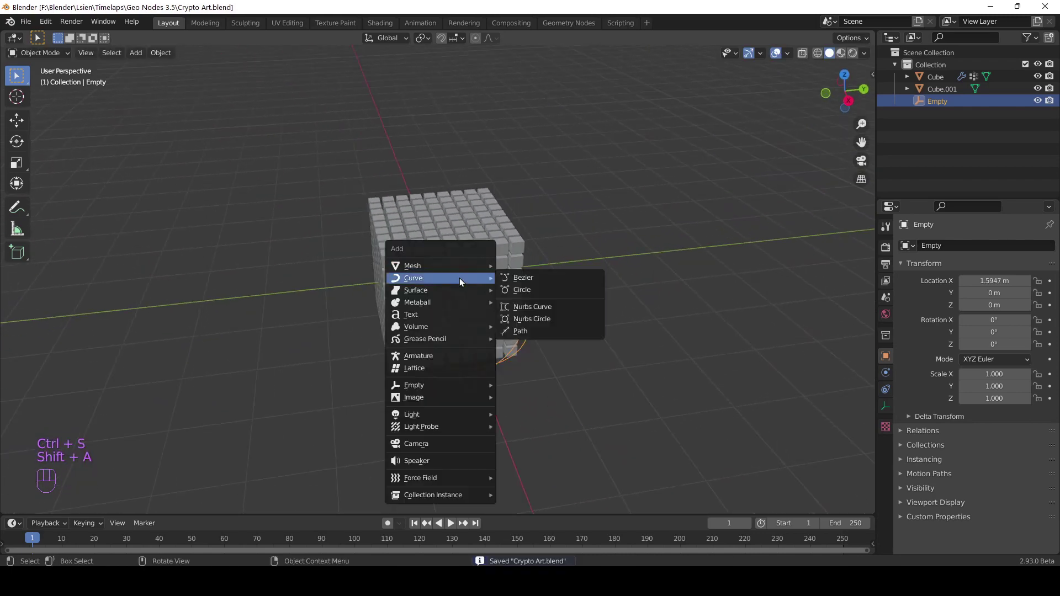
# - Add a Bezier circle at the origin and enlarge it around the grid cube
pyautogui.moveTo(533, 301); pyautogui.dragTo(516, 335)
pyautogui.press('s')
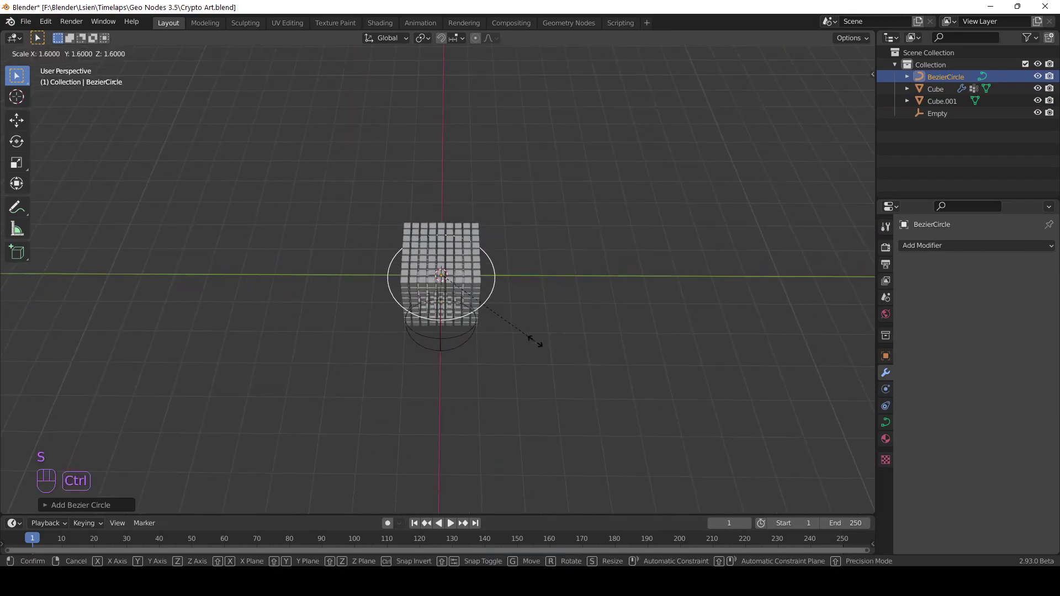
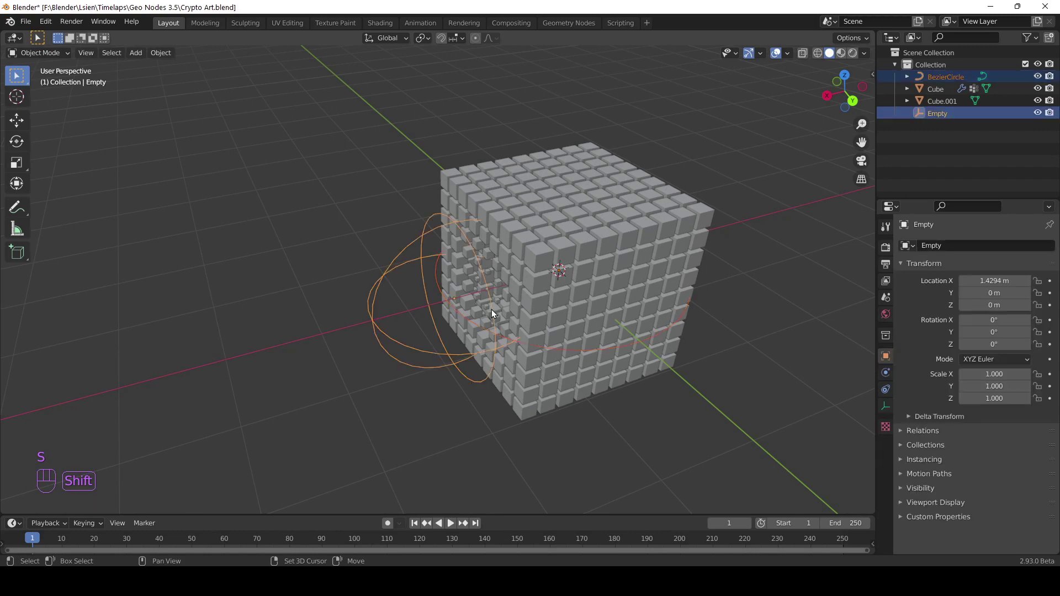
# - Parent the Empty to the circle with Follow Path so it travels along it
pyautogui.press('ctrl+p')
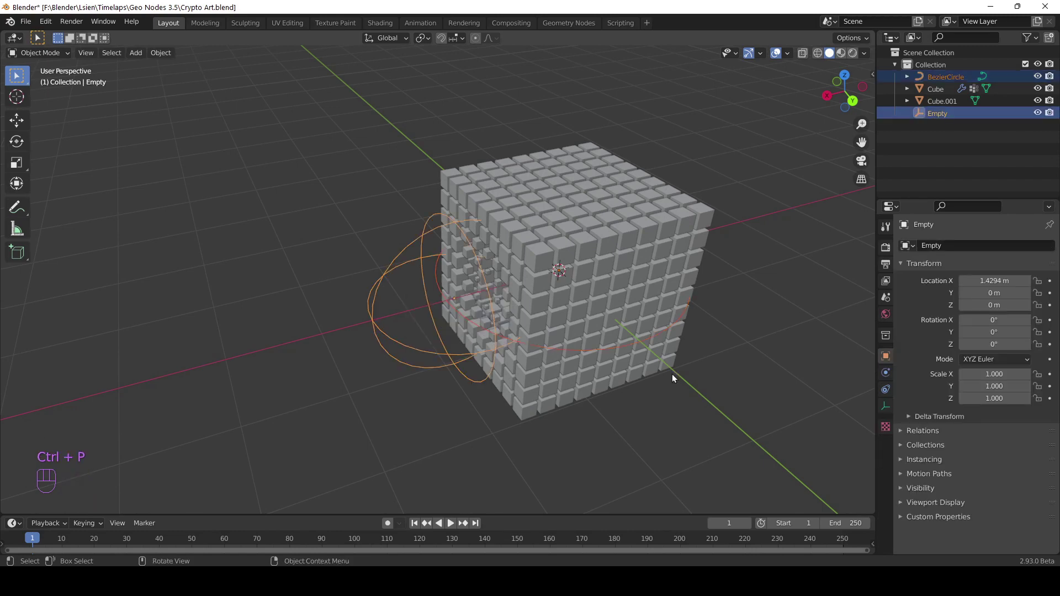
pyautogui.click(455, 359)
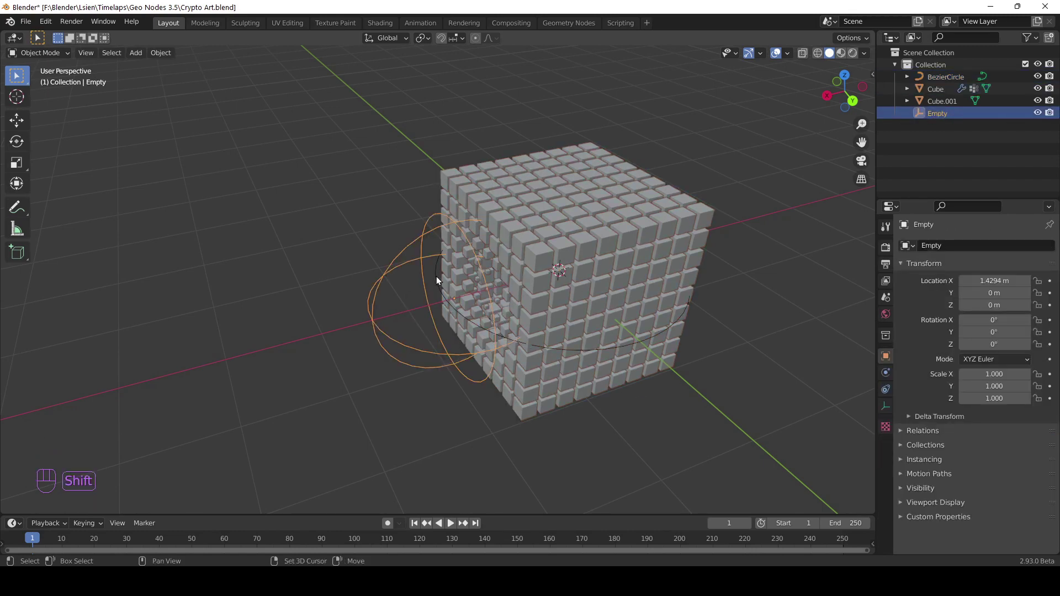
pyautogui.press('ctrl+p')
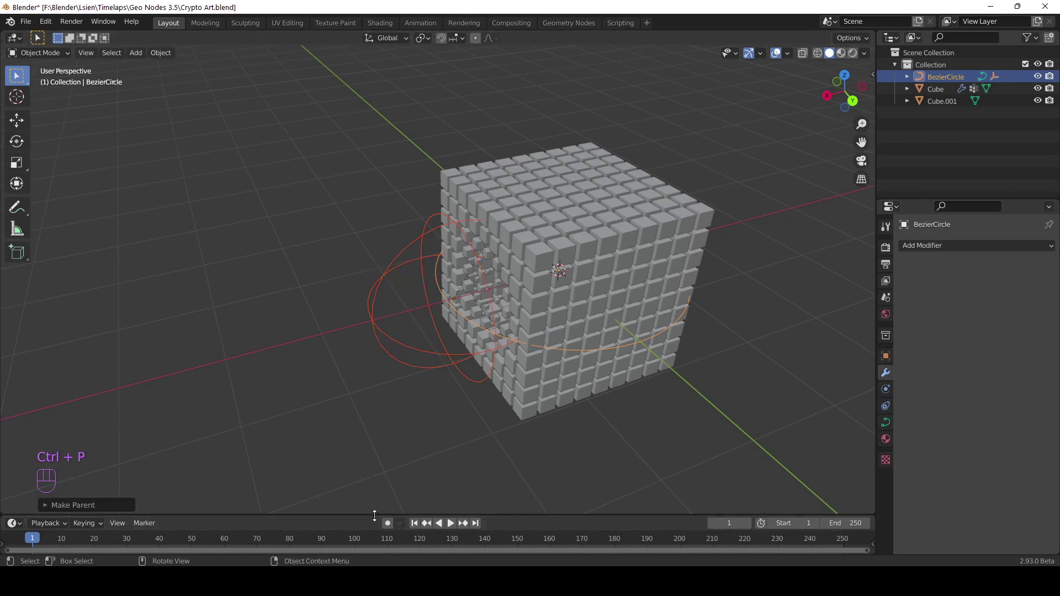
pyautogui.moveTo(378, 474); pyautogui.dragTo(380, 371)
pyautogui.moveTo(380, 371); pyautogui.dragTo(499, 370)
# - Play the animation to watch the Empty circle through the grid cube, then stop playback
pyautogui.press('space')
pyautogui.moveTo(471, 307); pyautogui.dragTo(469, 286)
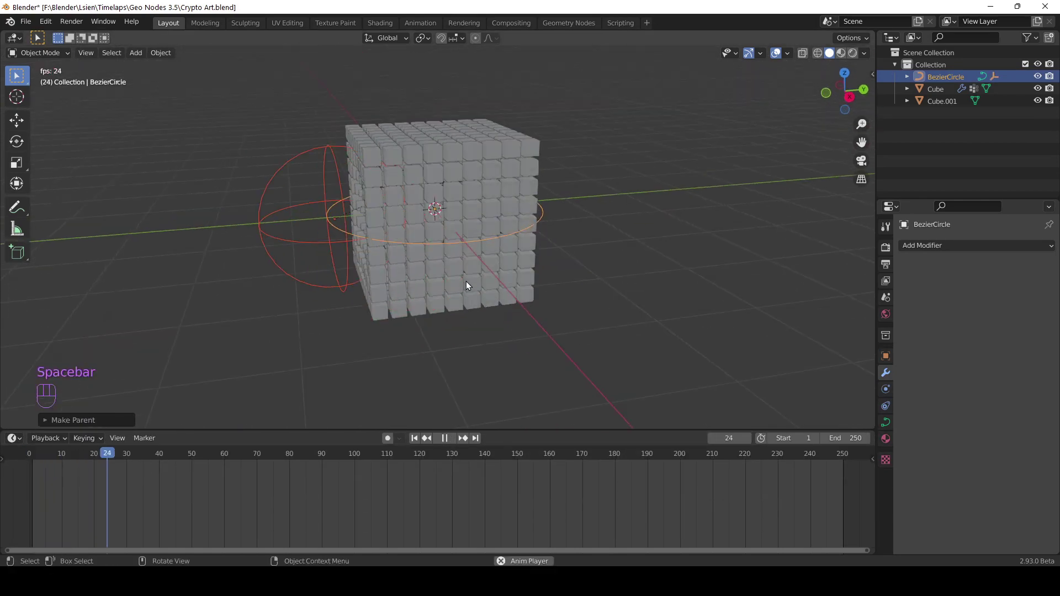
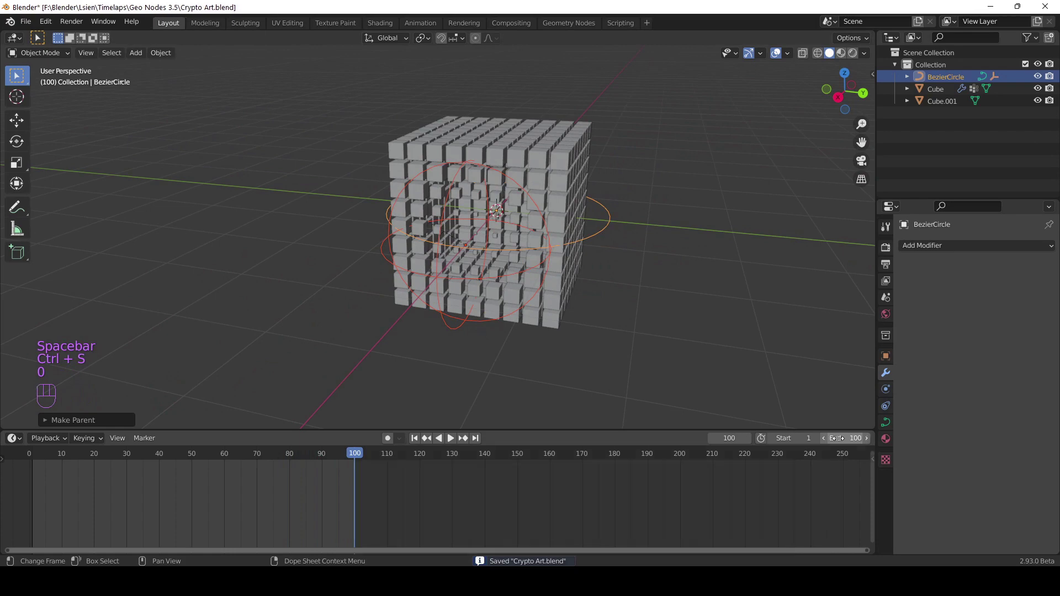
pyautogui.moveTo(359, 456); pyautogui.dragTo(855, 410)
pyautogui.moveTo(585, 281); pyautogui.dragTo(621, 272)
pyautogui.moveTo(621, 272); pyautogui.dragTo(614, 290)
pyautogui.moveTo(566, 272); pyautogui.dragTo(591, 254)
pyautogui.middleClick(540, 252)
pyautogui.moveTo(567, 257); pyautogui.dragTo(554, 269)
pyautogui.press('ctrl+s')
# - Set the animation End frame to 100 and save the project
pyautogui.middleClick(640, 202)
pyautogui.middleClick(516, 221)
pyautogui.press('KP_1')
pyautogui.click(519, 338)
pyautogui.press('g')
pyautogui.press('z')
pyautogui.click(454, 275)
pyautogui.moveTo(509, 276); pyautogui.dragTo(407, 285)
pyautogui.press('ctrl+s')
pyautogui.click(526, 264)
pyautogui.moveTo(540, 264); pyautogui.dragTo(473, 298)
pyautogui.press('shift+a')
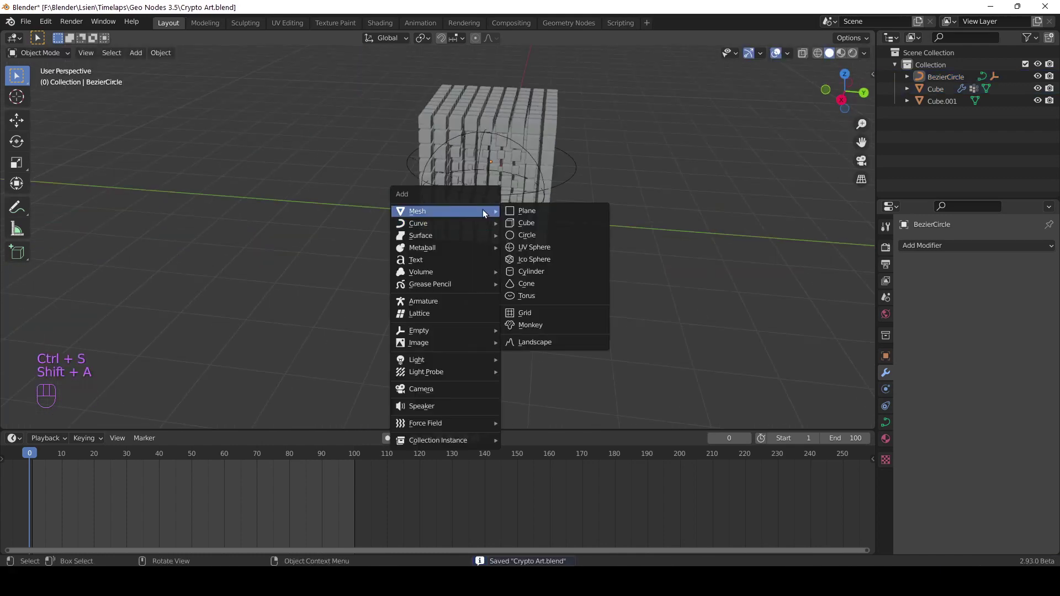
# - Add a plane at the origin and scale it by 10 as the backdrop floor
pyautogui.moveTo(498, 239); pyautogui.dragTo(514, 238)
pyautogui.press('s')
pyautogui.press('1')
pyautogui.press('0')
pyautogui.press('Return')
pyautogui.middleClick(515, 240)
pyautogui.middleClick(495, 231)
pyautogui.moveTo(490, 241); pyautogui.dragTo(511, 239)
# - In Edit Mode, extrude the plane's back edge straight up along Z into a wall
pyautogui.press('Tab')
pyautogui.press('2')
pyautogui.click(385, 192)
pyautogui.click(399, 187)
pyautogui.moveTo(408, 224); pyautogui.dragTo(453, 206)
pyautogui.press('e')
pyautogui.press('z')
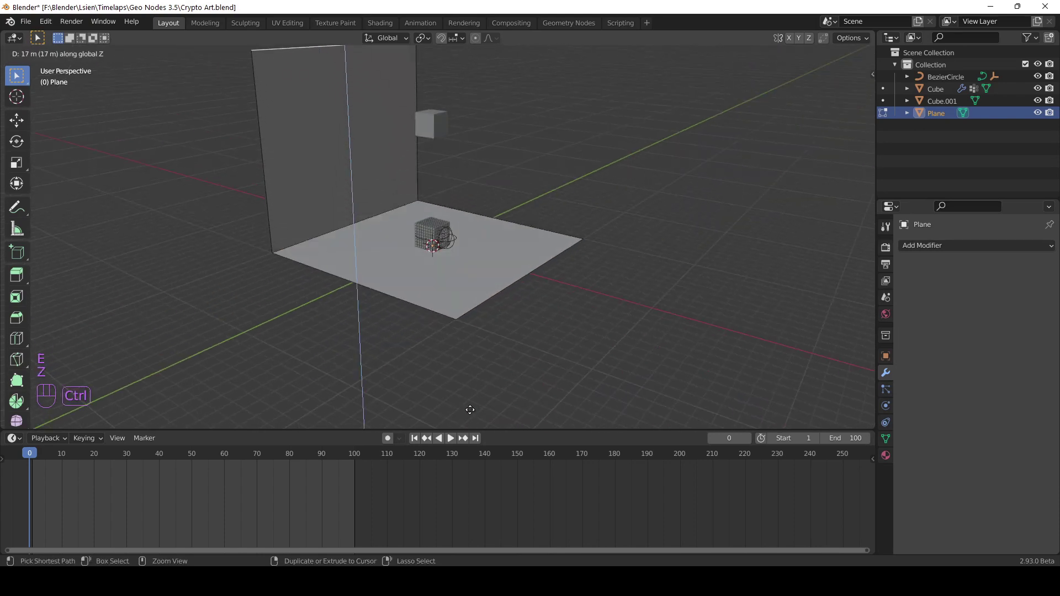
pyautogui.click(474, 407)
# - Bevel the corner edge between floor and wall into a smooth curve
pyautogui.moveTo(357, 204); pyautogui.dragTo(462, 248)
pyautogui.press('ctrl+b')
pyautogui.click(507, 271)
pyautogui.press('Tab')
pyautogui.rightClick(400, 253)
pyautogui.middleClick(458, 285)
pyautogui.press('ctrl+s')
# - Stretch the backdrop along Y, leave Edit Mode, and save the project
pyautogui.moveTo(545, 292); pyautogui.dragTo(459, 303)
pyautogui.middleClick(514, 290)
pyautogui.press('s')
pyautogui.press('y')
pyautogui.middleClick(554, 304)
pyautogui.press('ctrl+s')
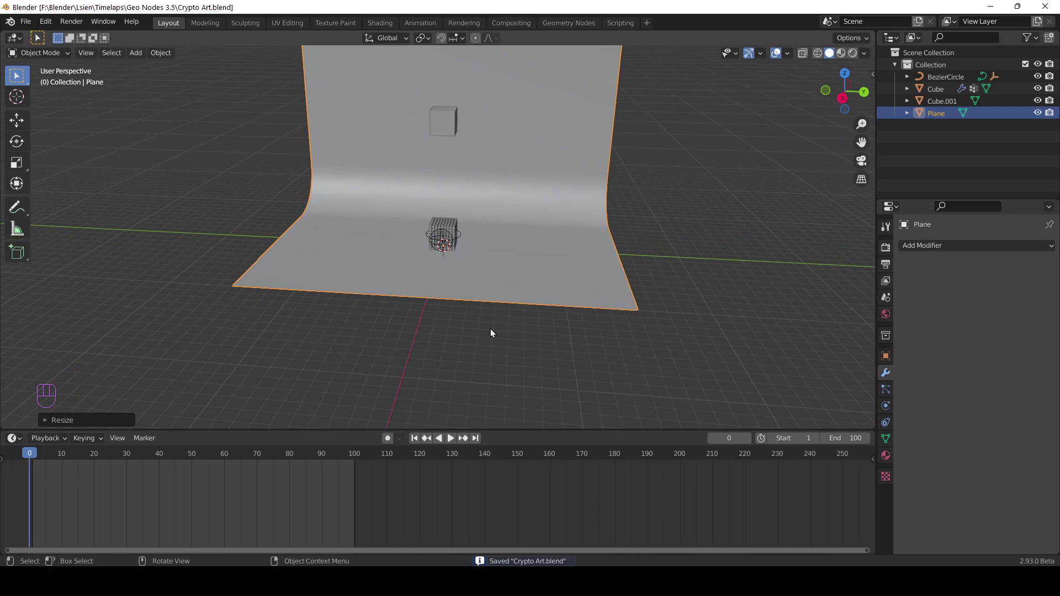
pyautogui.moveTo(479, 315); pyautogui.dragTo(470, 306)
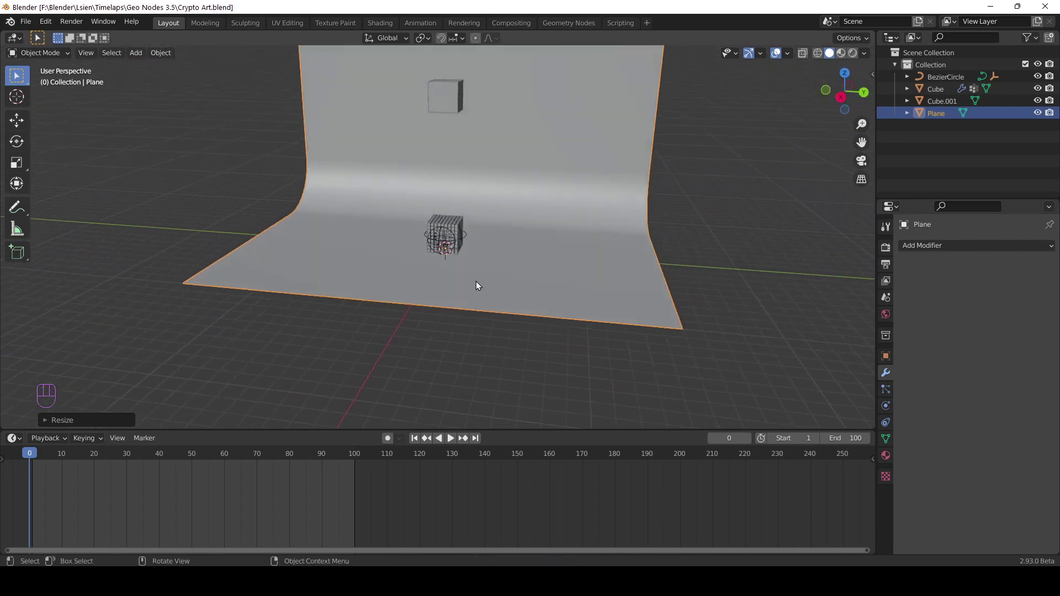
pyautogui.middleClick(444, 280)
pyautogui.press('shift+a')
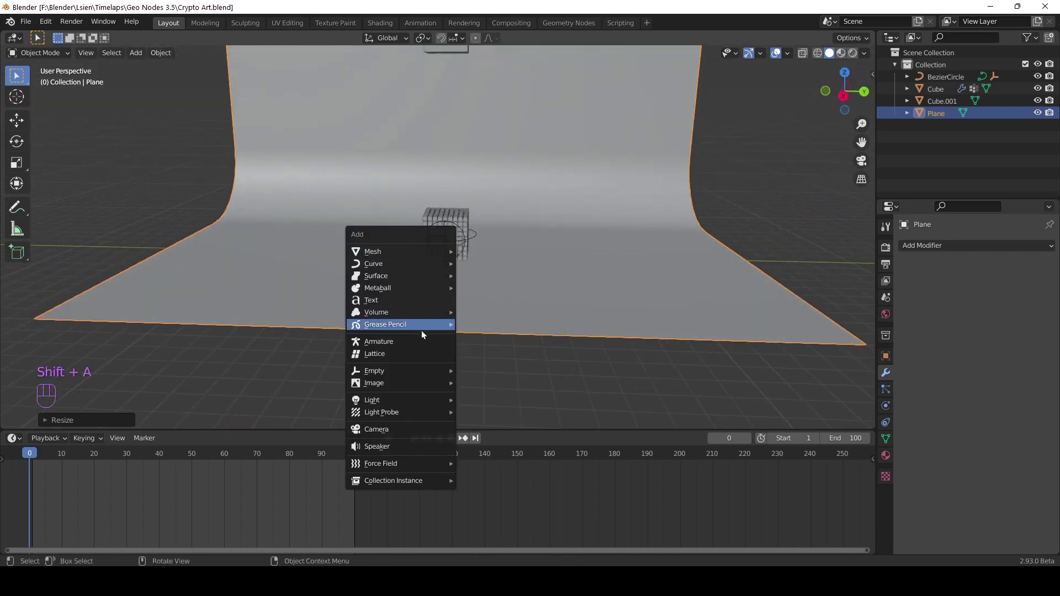
# - Add a camera and move it in front of the backdrop at about 14 m X
pyautogui.moveTo(448, 332); pyautogui.dragTo(461, 328)
pyautogui.press('alt+r')
pyautogui.press('g')
pyautogui.press('y')
pyautogui.press('x')
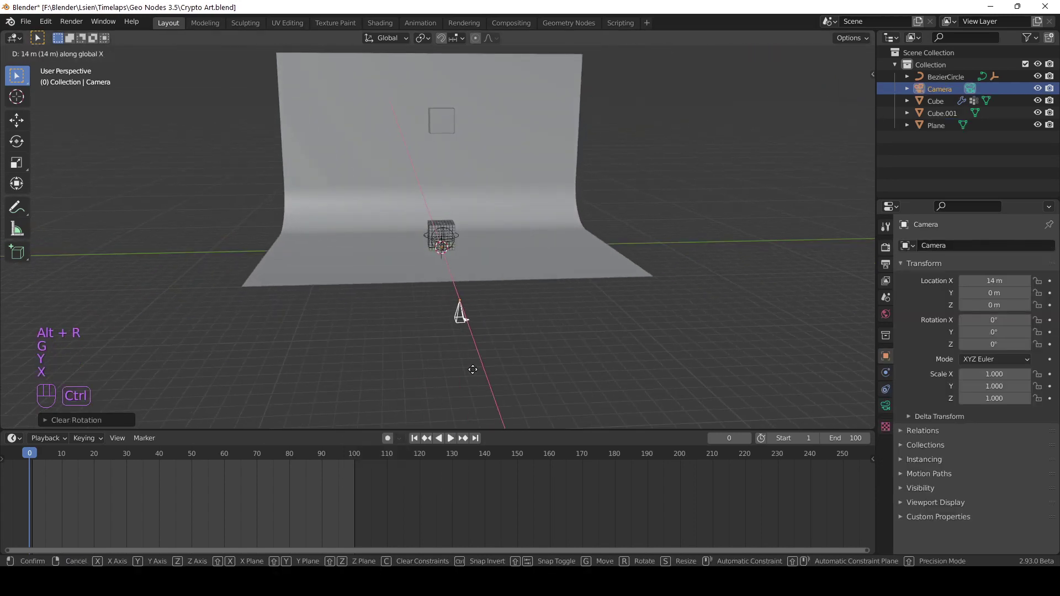
pyautogui.click(480, 375)
# - Rotate the camera 90° about Z and raise it 5 m along Z
pyautogui.press('r')
pyautogui.press('z')
pyautogui.press('9')
pyautogui.press('0')
pyautogui.press('Return')
pyautogui.press('g')
pyautogui.press('z')
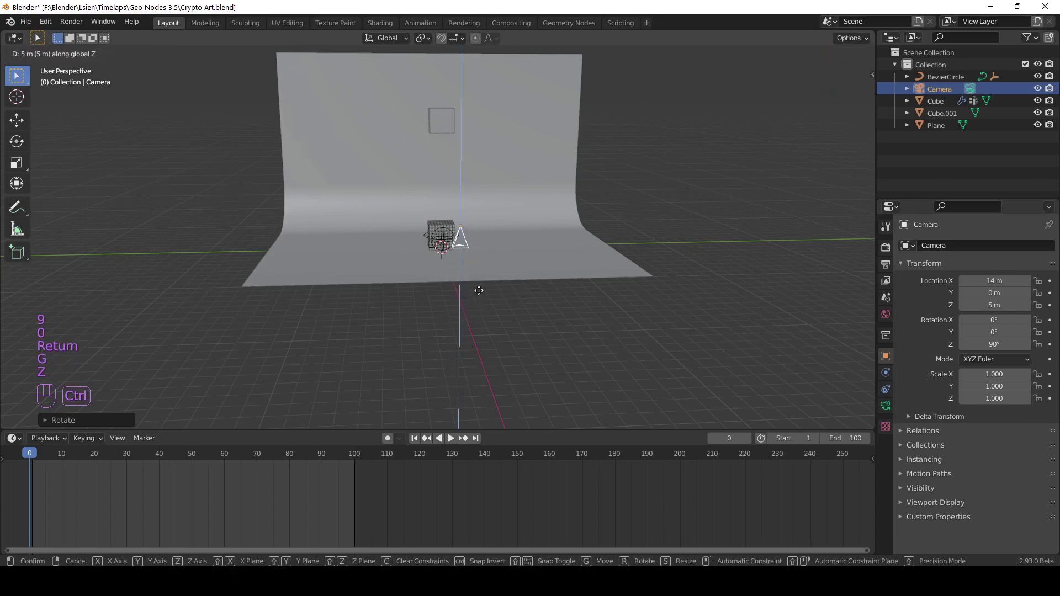
pyautogui.moveTo(484, 296); pyautogui.dragTo(498, 300)
# - Rotate the camera 90° about X and look through it at the scene
pyautogui.press('r')
pyautogui.press('x')
pyautogui.press('y')
pyautogui.press('9')
pyautogui.press('0')
pyautogui.press('Return')
pyautogui.press('KP_0')
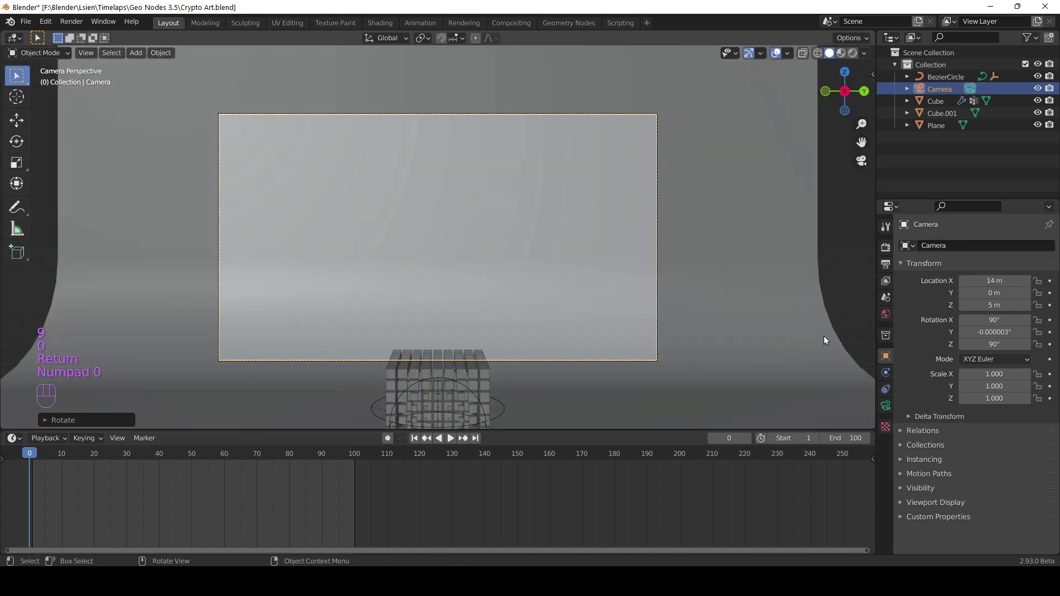
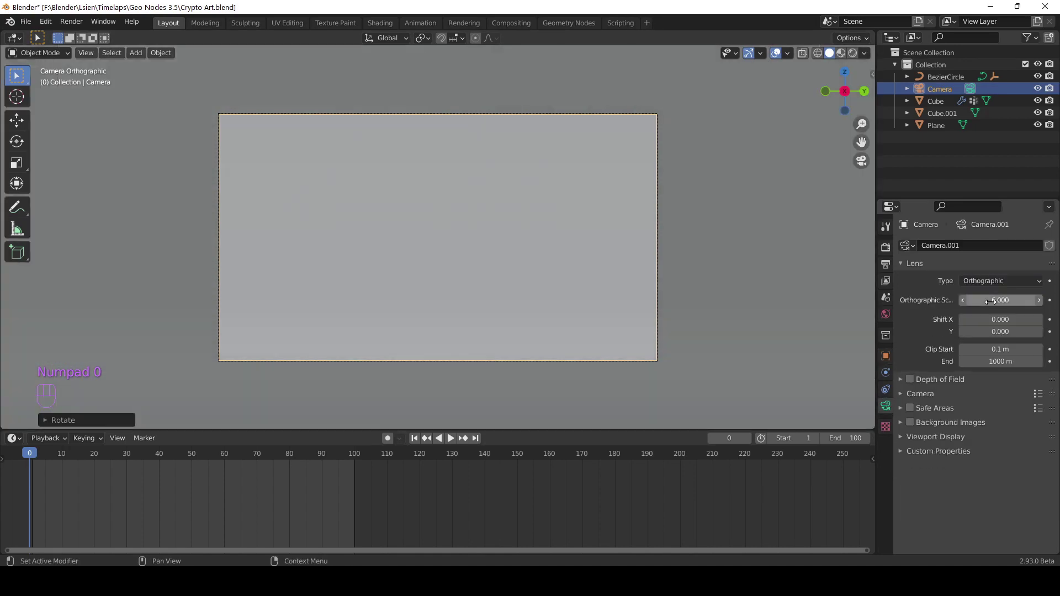
# - Set the camera's orthographic scale and tilt it around its own X axis
pyautogui.press('r')
pyautogui.press('x')
pyautogui.press('x')
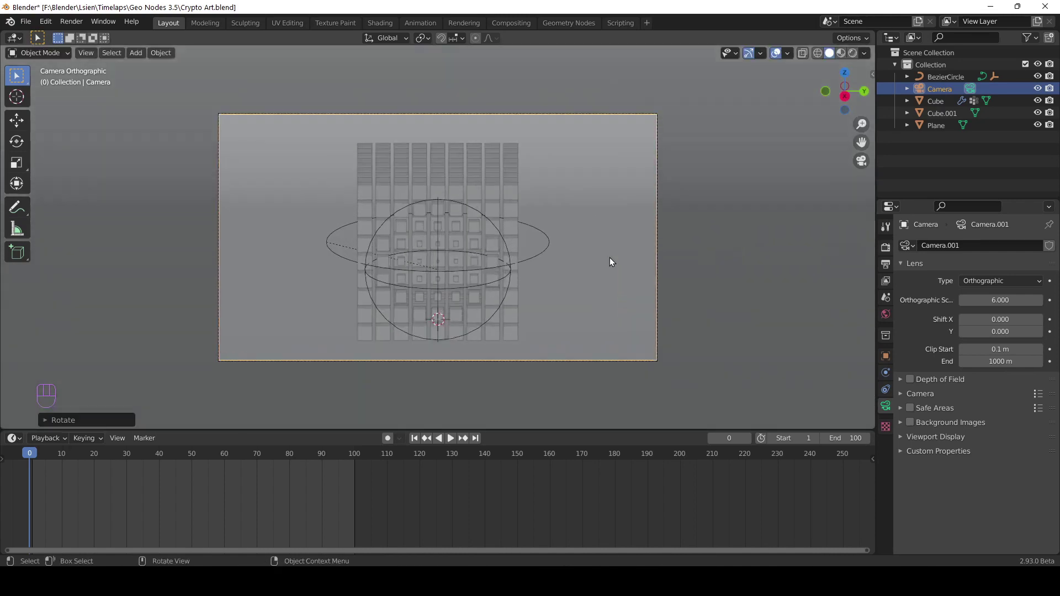
pyautogui.middleClick(608, 267)
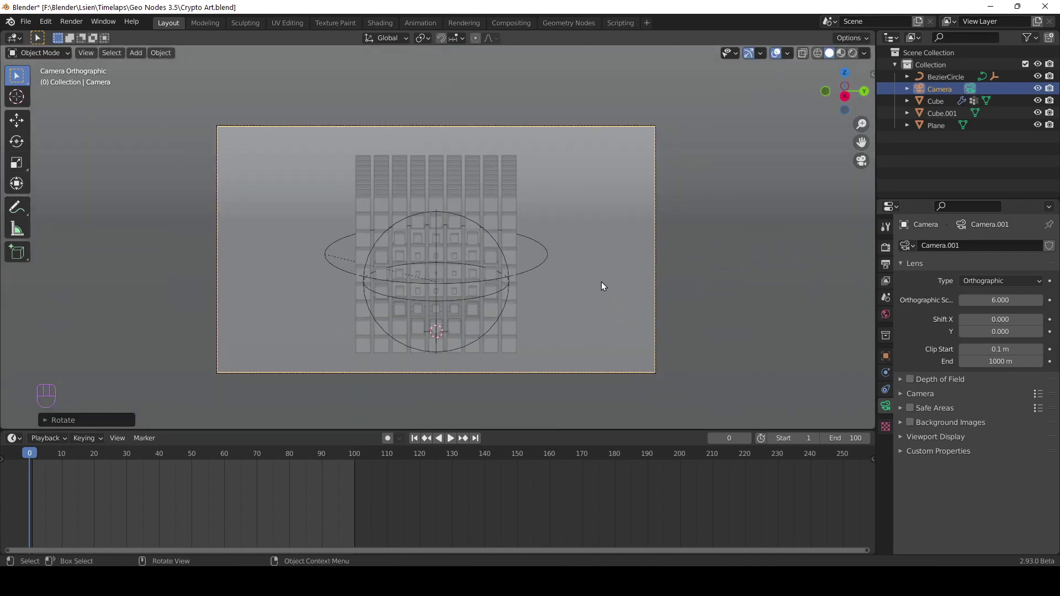
pyautogui.press('r')
pyautogui.press('x')
pyautogui.press('x')
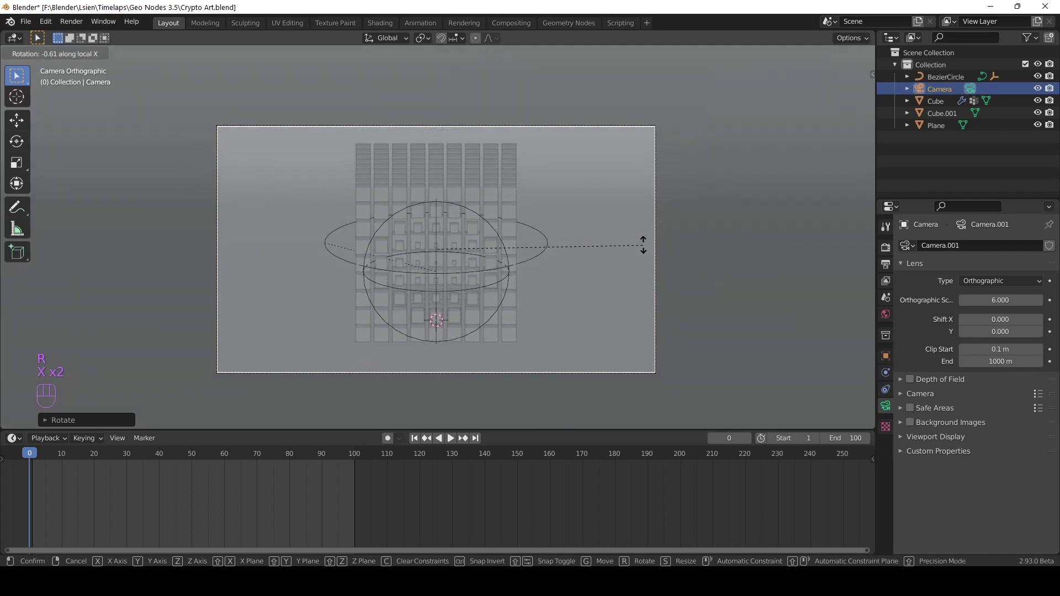
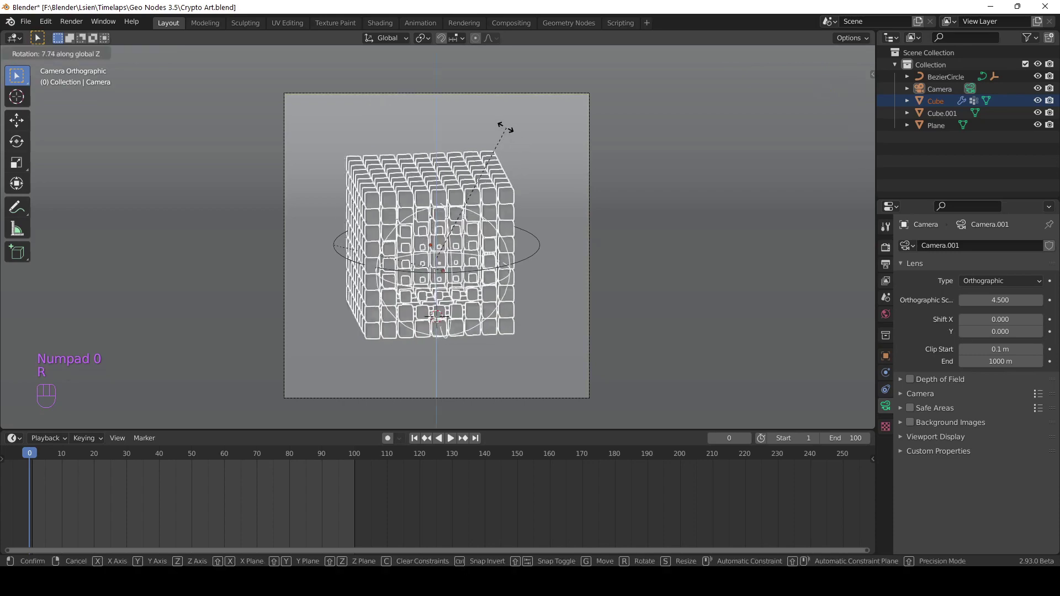
# - Rotate the cube grid and the Bezier circle 45° around Z
pyautogui.press('4')
pyautogui.press('5')
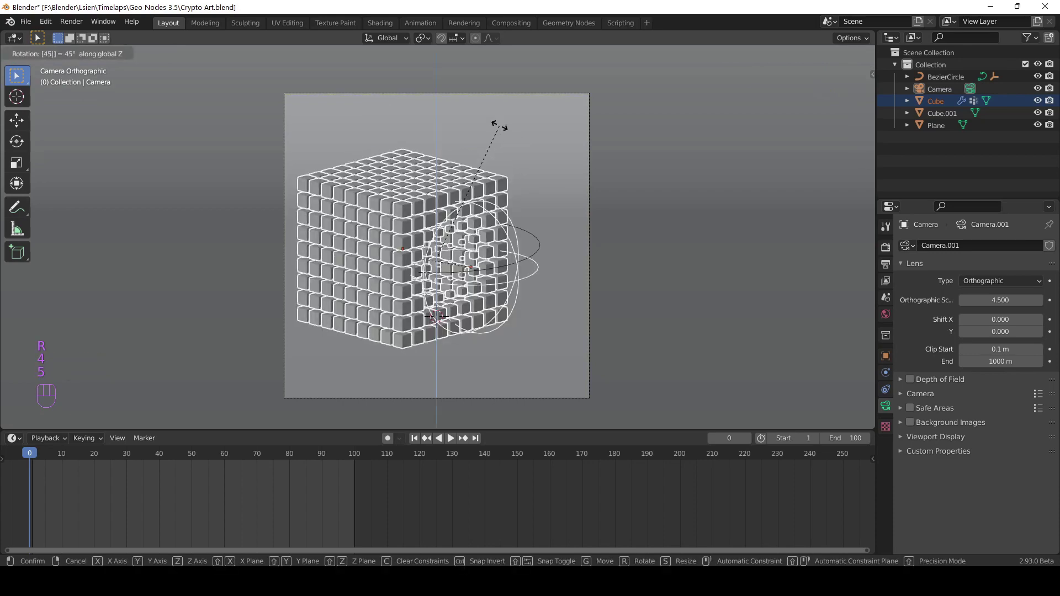
pyautogui.press('Return')
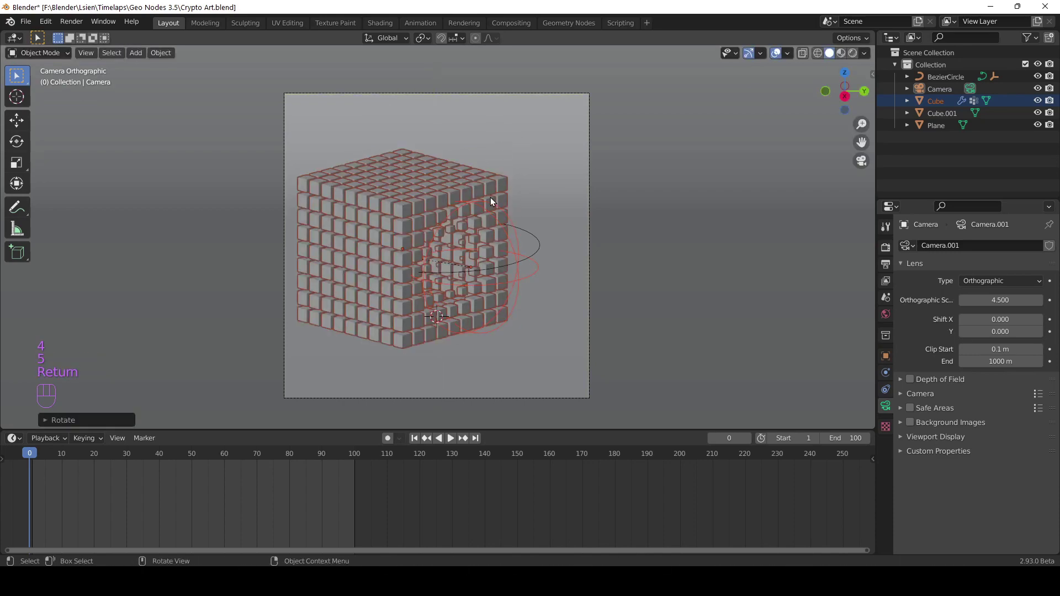
pyautogui.moveTo(492, 204); pyautogui.dragTo(485, 233)
pyautogui.moveTo(484, 244); pyautogui.dragTo(478, 264)
pyautogui.press('ctrl+z')
pyautogui.click(493, 251)
pyautogui.middleClick(497, 241)
pyautogui.press('r')
pyautogui.press('z')
pyautogui.press('4')
pyautogui.press('5')
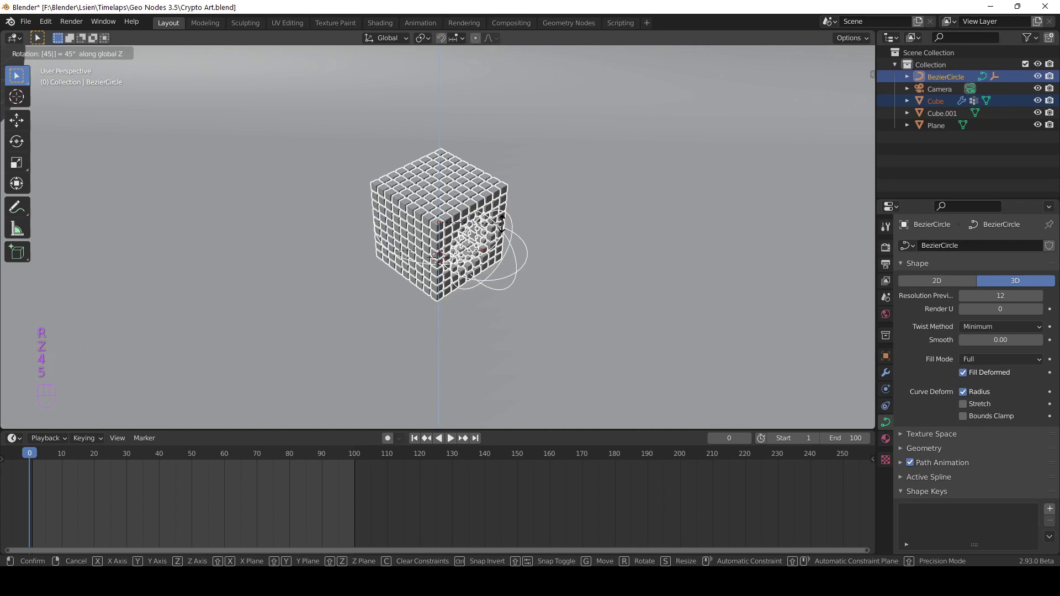
pyautogui.press('Return')
# - Check through the camera, save Crypto Art, and play back the animation once
pyautogui.press('KP_0')
pyautogui.press('ctrl+s')
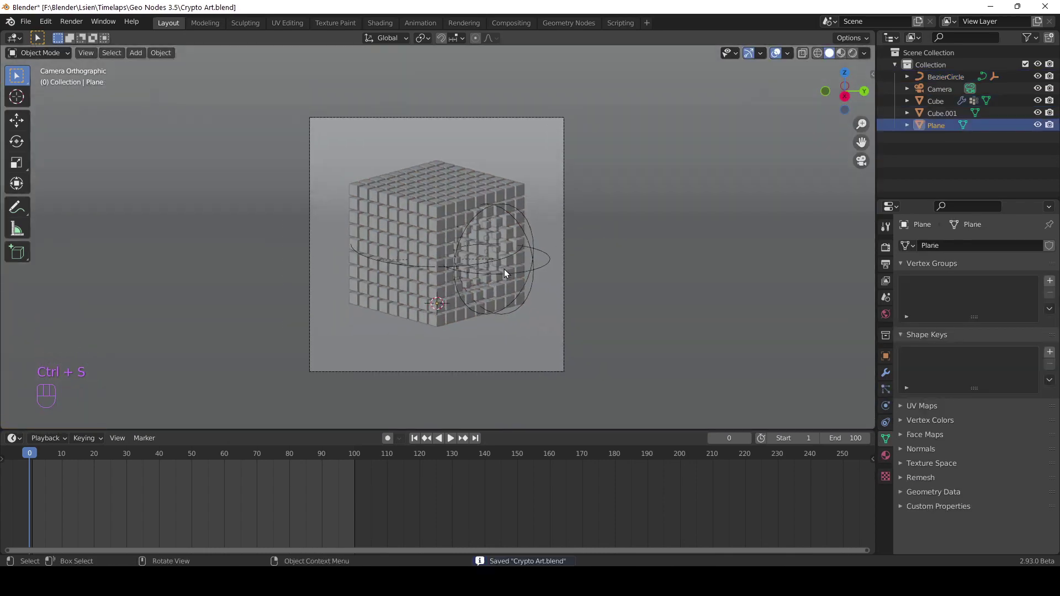
pyautogui.press('space')
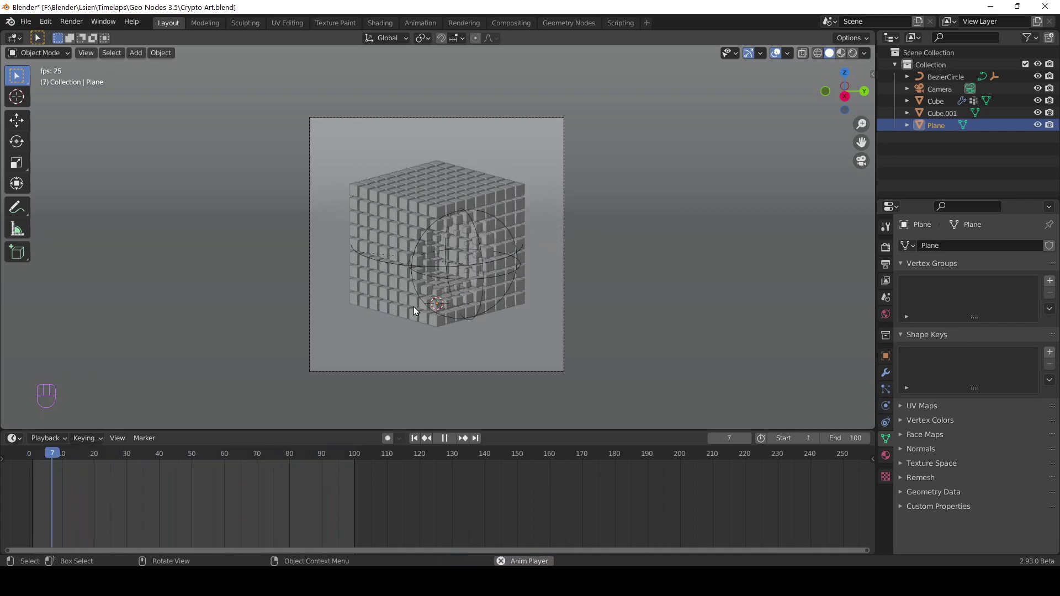
pyautogui.press('space')
pyautogui.press('ctrl+s')
pyautogui.moveTo(120, 457); pyautogui.dragTo(6, 455)
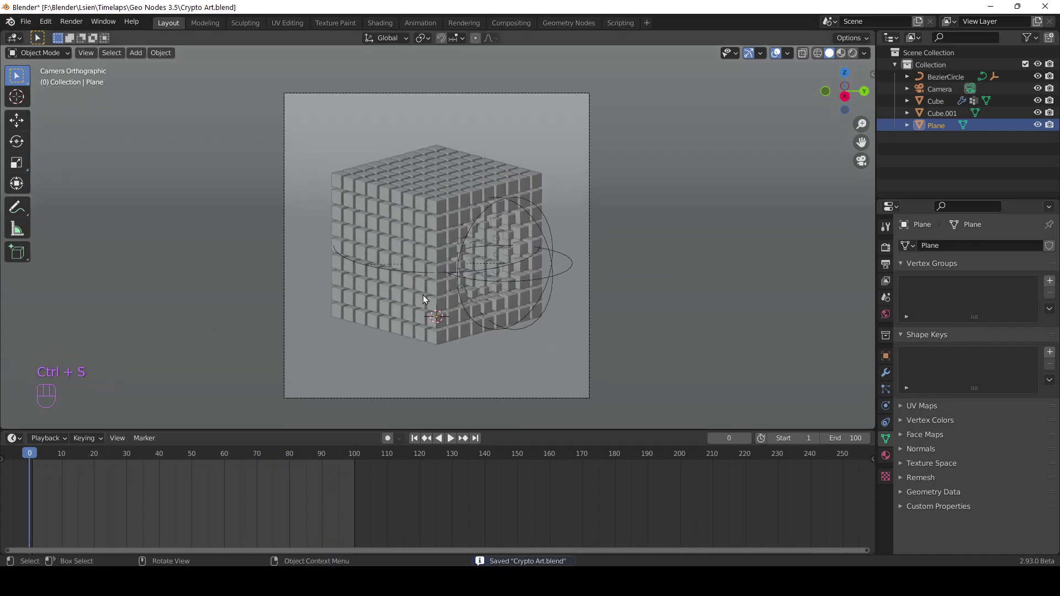
# - Switch the render engine to Cycles with GPU Compute
pyautogui.click(886, 254)
pyautogui.moveTo(979, 252); pyautogui.dragTo(985, 284)
pyautogui.moveTo(992, 285); pyautogui.dragTo(987, 306)
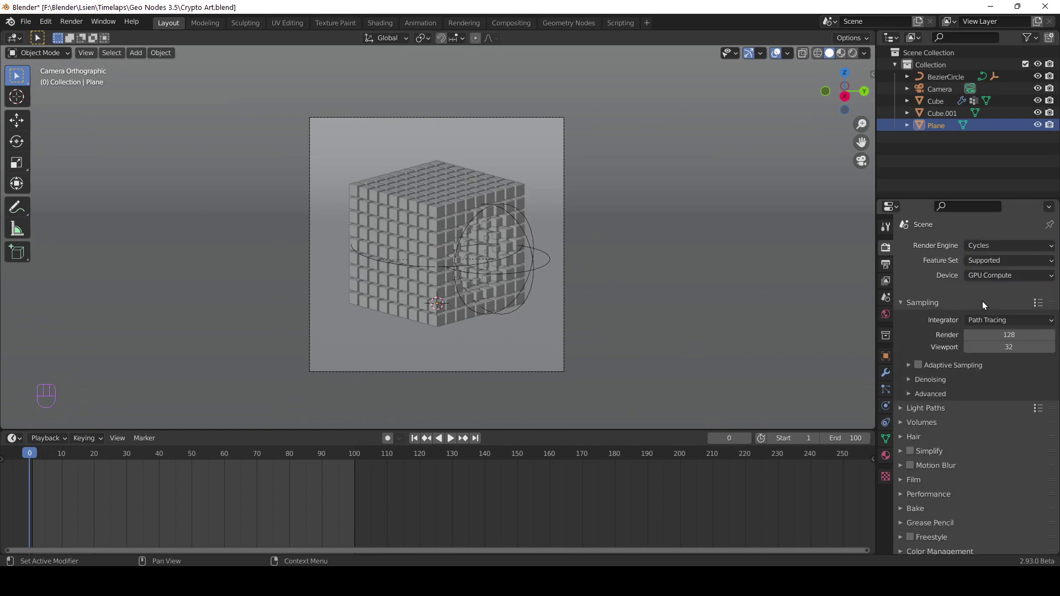
# - Preview the scene in rendered shading, return to solid, and bring up the Add menu
pyautogui.moveTo(814, 111); pyautogui.dragTo(790, 137)
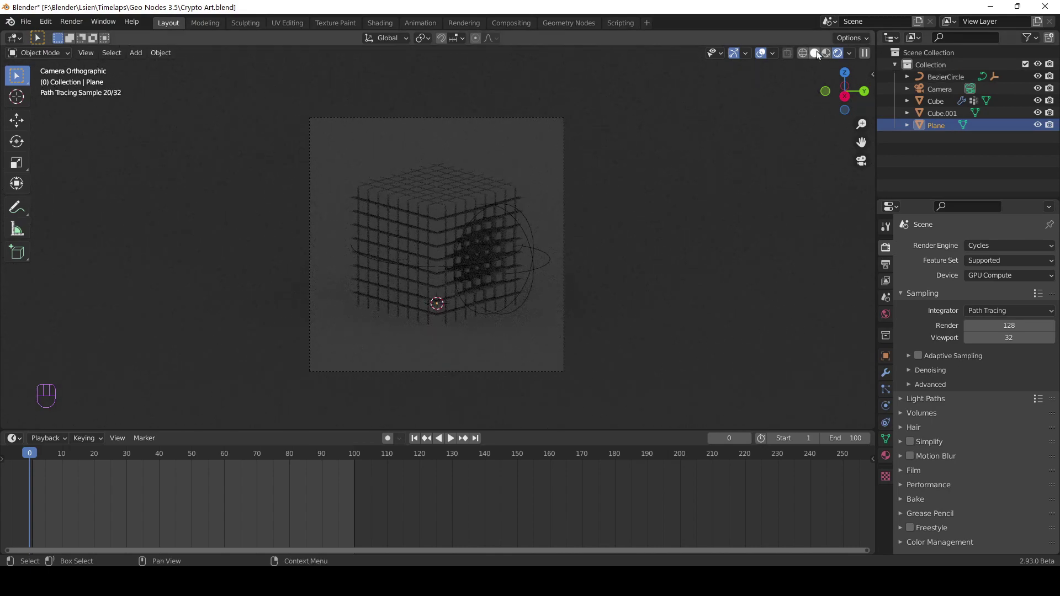
pyautogui.moveTo(676, 187); pyautogui.dragTo(612, 196)
pyautogui.moveTo(509, 272); pyautogui.dragTo(483, 244)
pyautogui.moveTo(484, 244); pyautogui.dragTo(514, 252)
pyautogui.press('shift+a')
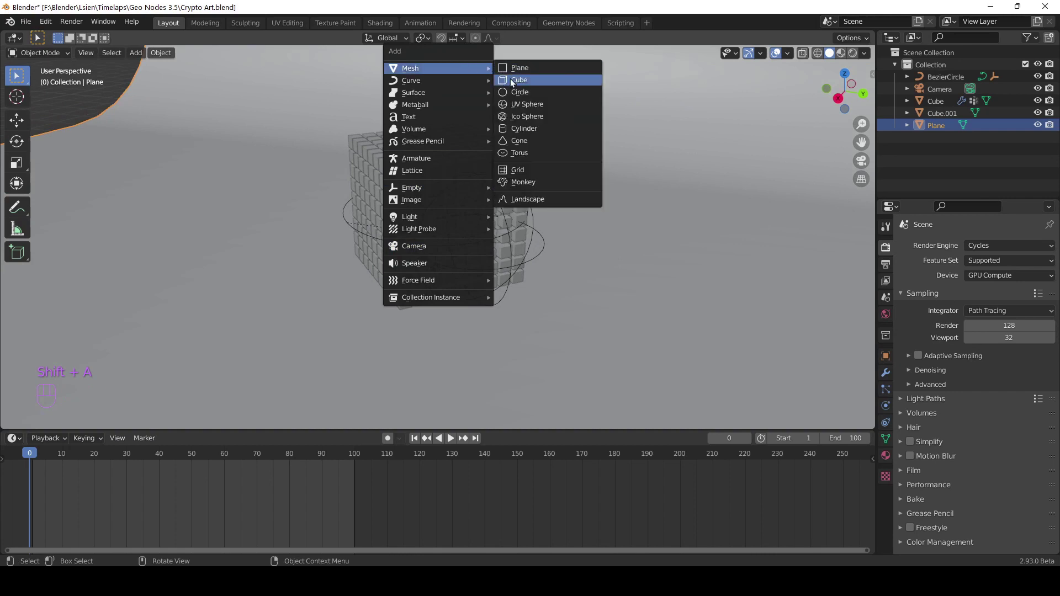
# - Add a new cube, Cube.002, rotated 45° around Z, viewed from the top
pyautogui.moveTo(477, 289); pyautogui.dragTo(504, 330)
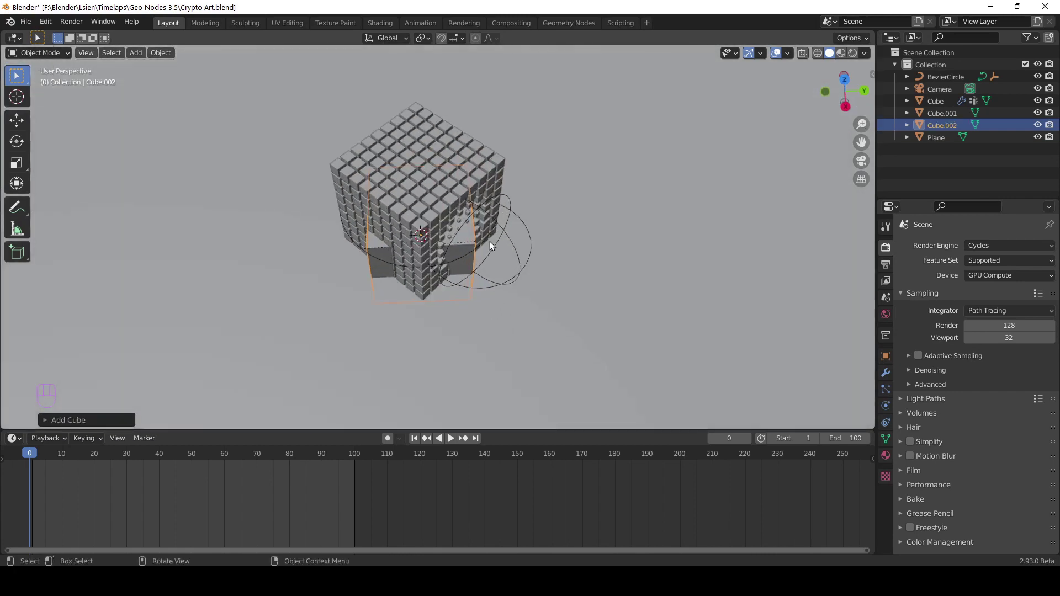
pyautogui.press('r')
pyautogui.press('z')
pyautogui.press('4')
pyautogui.press('5')
pyautogui.press('Return')
pyautogui.press('KP_7')
pyautogui.middleClick(491, 244)
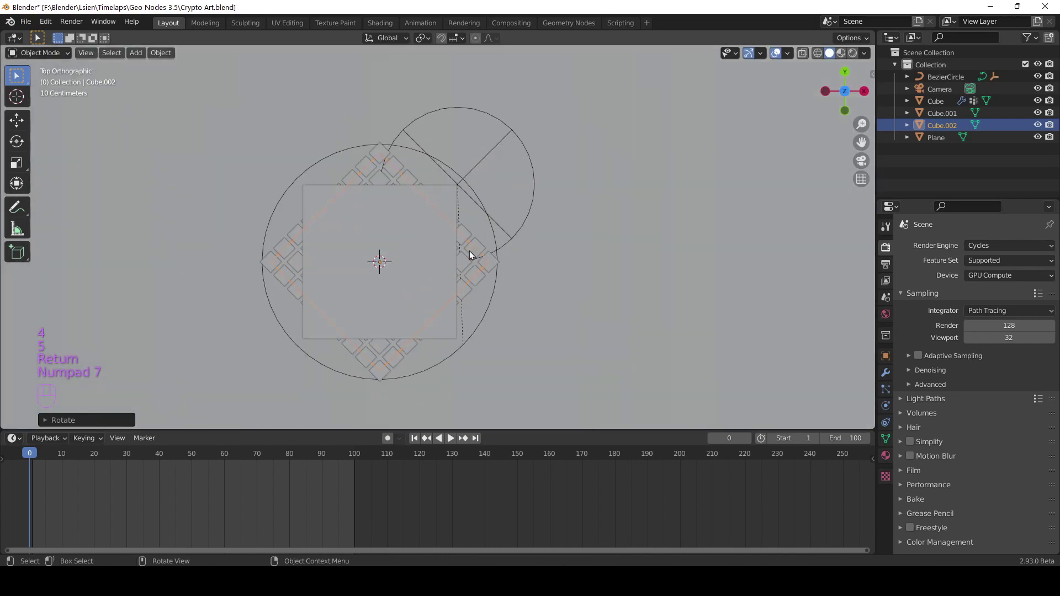
# - Scale Cube.002 to 0.9 and raise it 1.2 m along Z
pyautogui.press('shift+z')
pyautogui.moveTo(426, 254); pyautogui.dragTo(481, 268)
pyautogui.press('s')
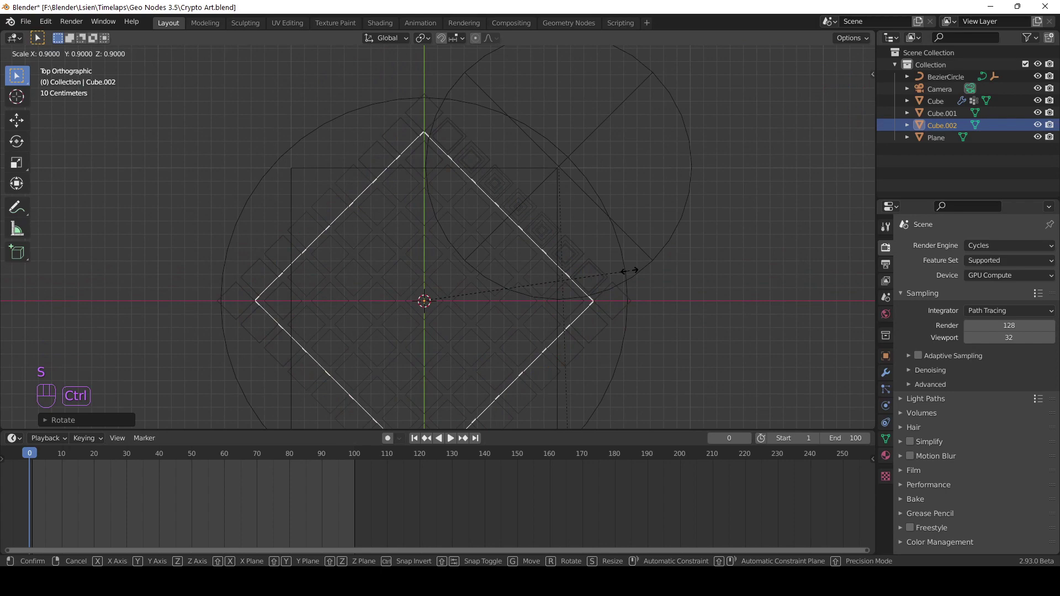
pyautogui.press('KP_1')
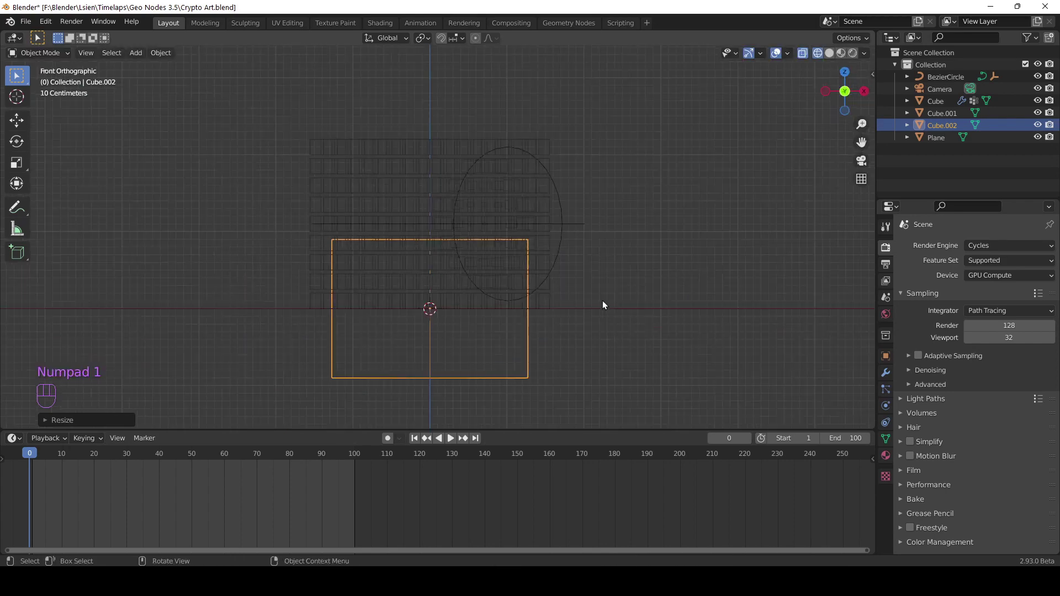
pyautogui.press('g')
pyautogui.press('z')
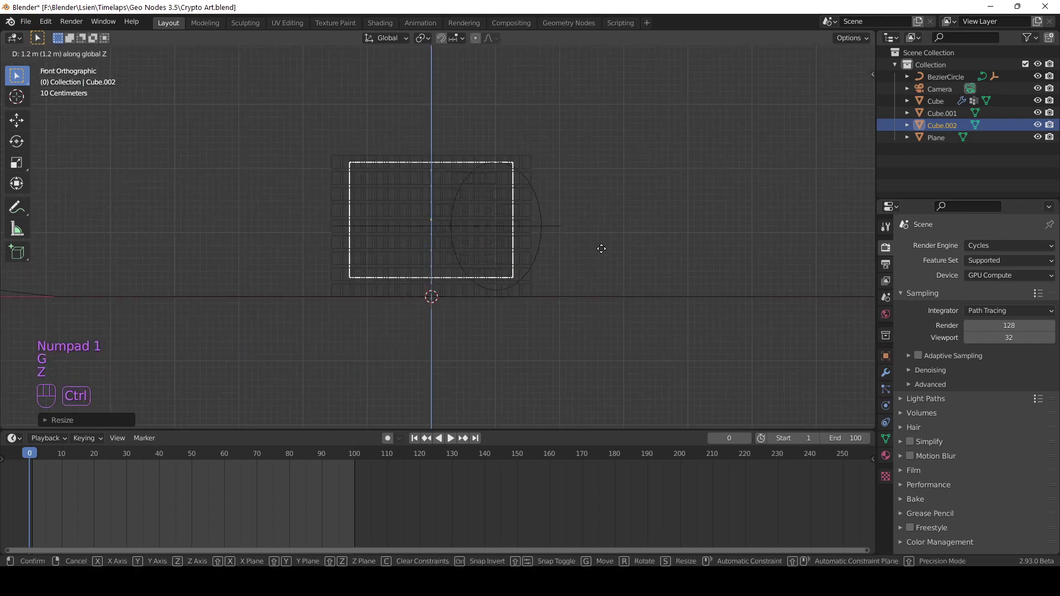
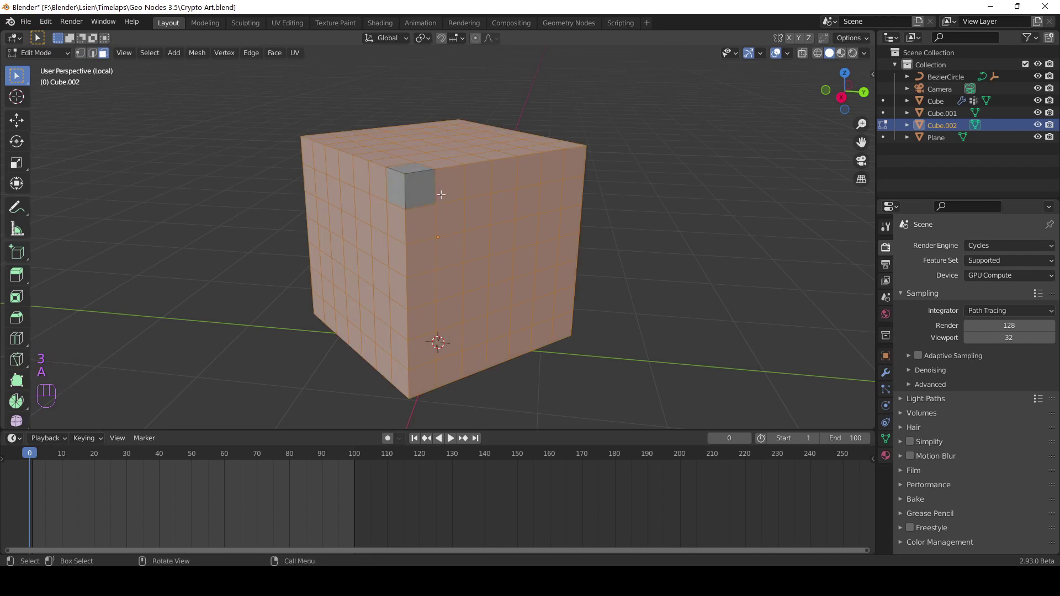
# - In local Edit Mode, select and delete faces of Cube.002, keeping one piece
pyautogui.press('x')
pyautogui.moveTo(492, 219); pyautogui.dragTo(345, 193)
pyautogui.middleClick(344, 199)
pyautogui.moveTo(506, 272); pyautogui.dragTo(456, 273)
pyautogui.click(553, 249)
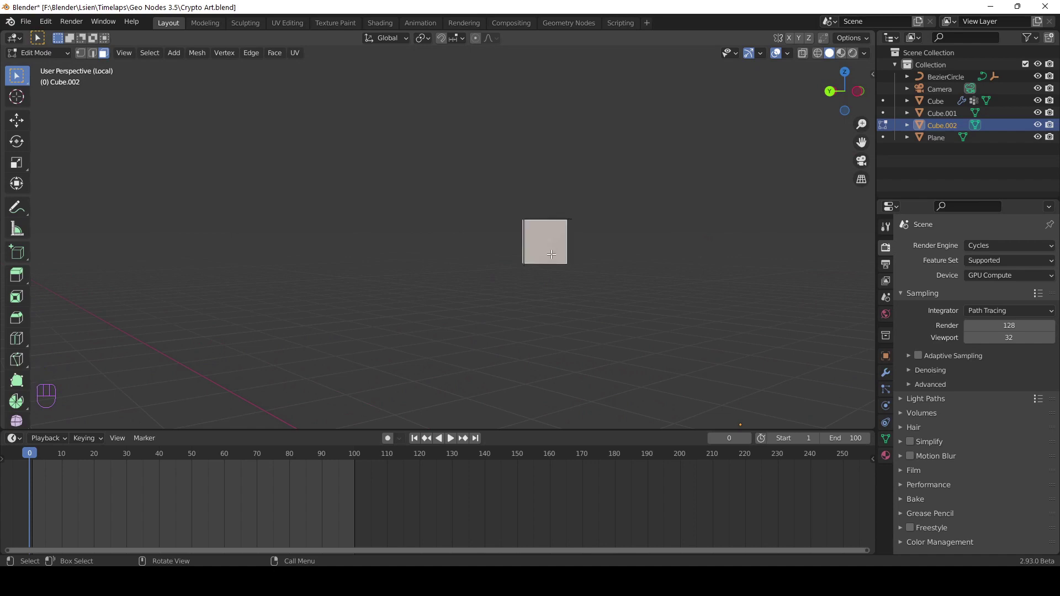
pyautogui.press('KP_Decimal')
pyautogui.moveTo(535, 281); pyautogui.dragTo(511, 289)
pyautogui.press('1')
pyautogui.click(442, 206)
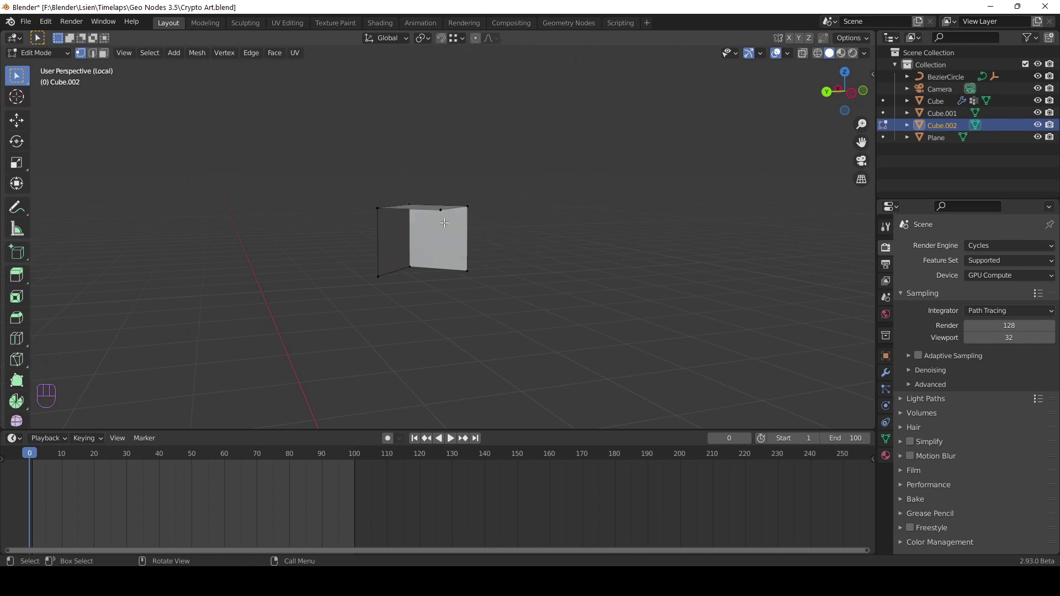
# - Extrude the remaining face along Z and fill new faces to form a small cube
pyautogui.press('e')
pyautogui.press('z')
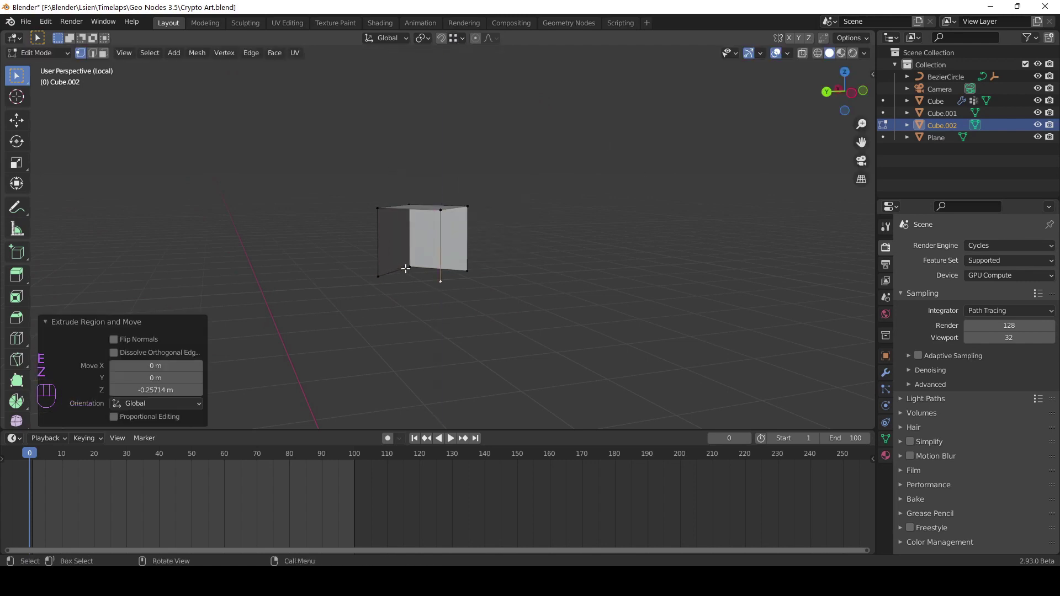
pyautogui.press('3')
pyautogui.press('2')
pyautogui.click(381, 232)
pyautogui.click(444, 238)
pyautogui.press('f')
pyautogui.moveTo(522, 286); pyautogui.dragTo(417, 280)
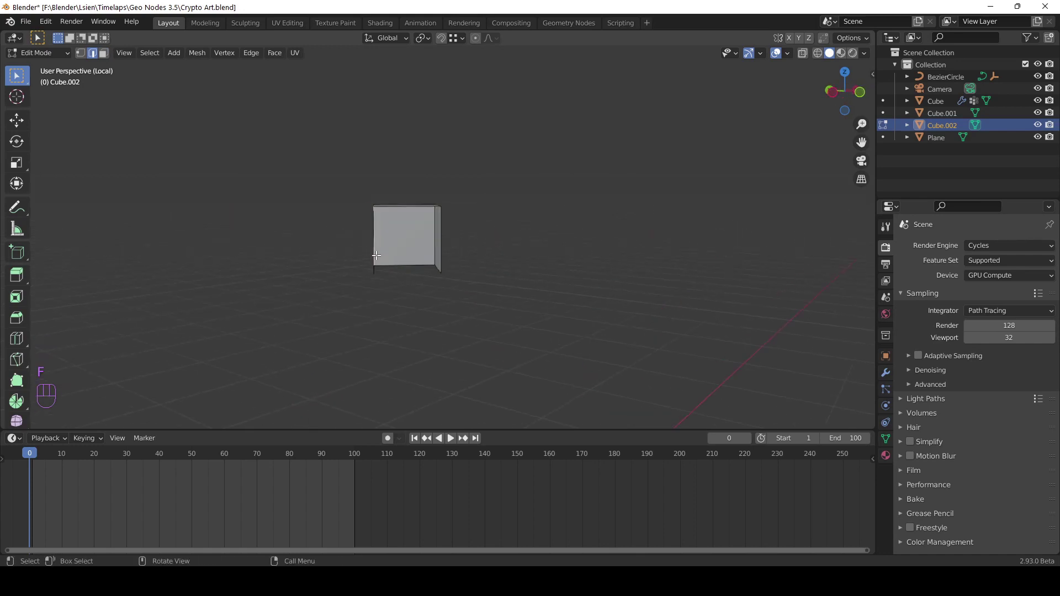
pyautogui.click(373, 235)
pyautogui.moveTo(382, 234); pyautogui.dragTo(415, 227)
pyautogui.click(421, 202)
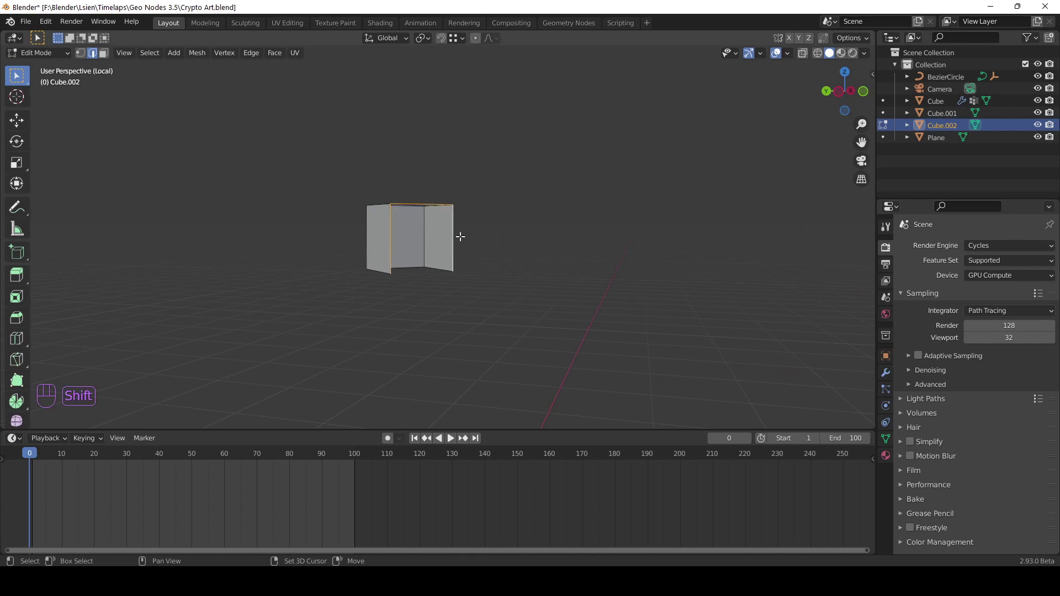
pyautogui.press('f')
pyautogui.click(439, 221)
pyautogui.click(434, 227)
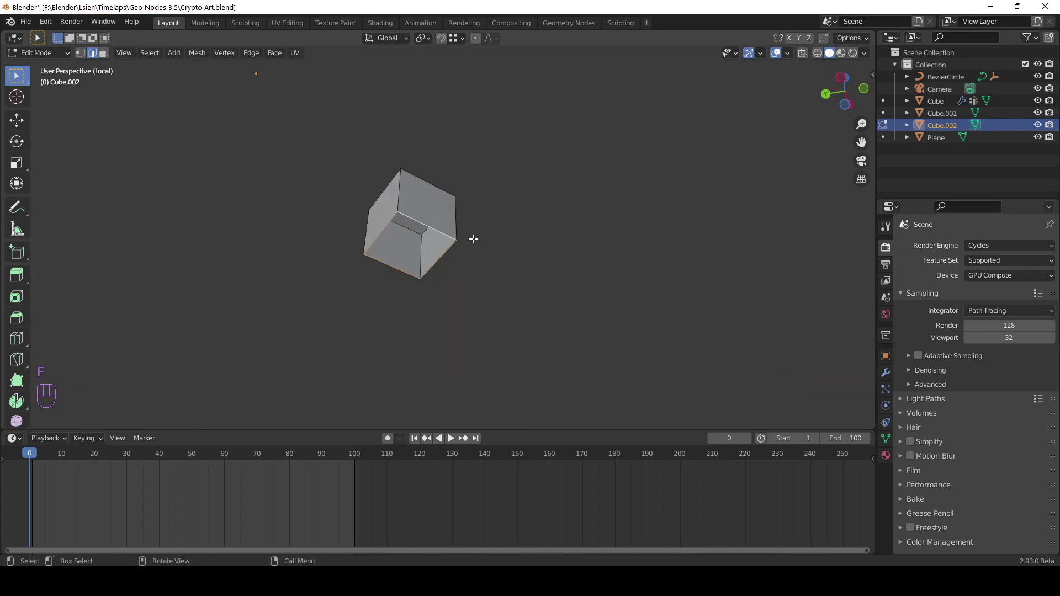
pyautogui.press('f')
pyautogui.moveTo(457, 244); pyautogui.dragTo(519, 302)
# - Return to Object Mode, leave local view, save, and bring up Add Modifier
pyautogui.press('Tab')
pyautogui.moveTo(446, 253); pyautogui.dragTo(483, 303)
pyautogui.press('ctrl+s')
pyautogui.moveTo(419, 277); pyautogui.dragTo(503, 306)
pyautogui.press('KP_Divide')
pyautogui.moveTo(510, 296); pyautogui.dragTo(474, 309)
pyautogui.middleClick(571, 326)
pyautogui.click(889, 371)
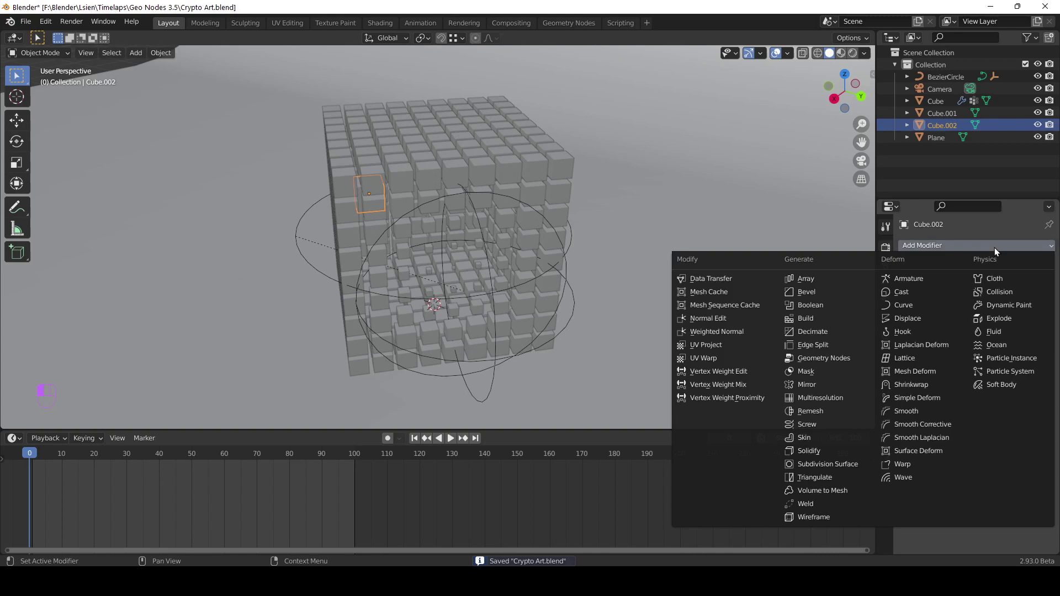
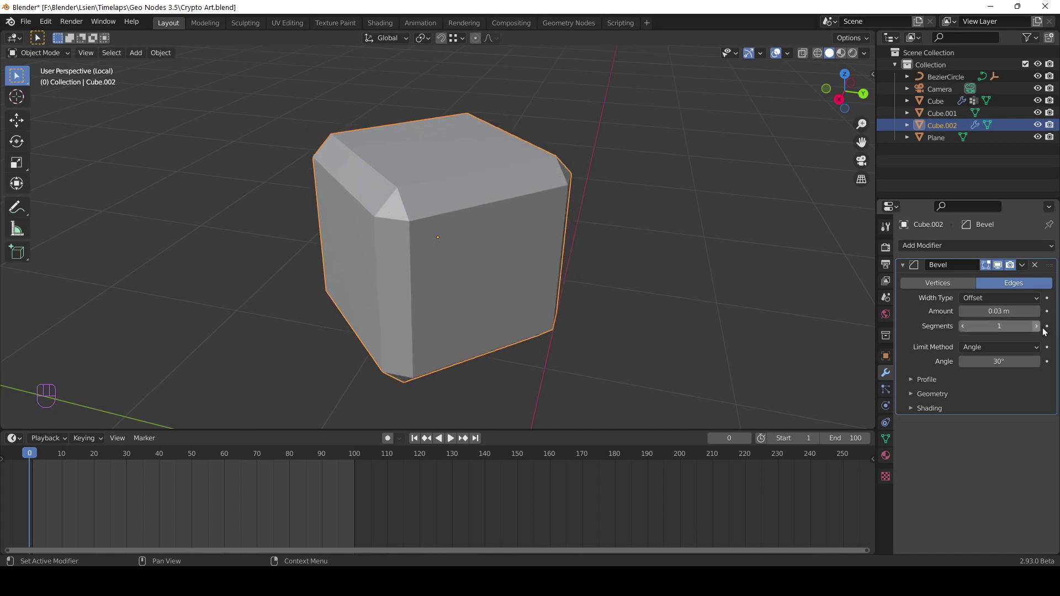
# - Raise the Bevel modifier's segment count to 7
pyautogui.click(1039, 328)
pyautogui.click(1038, 328)
pyautogui.click(1039, 329)
pyautogui.doubleClick(1039, 328)
pyautogui.moveTo(501, 211); pyautogui.dragTo(491, 170)
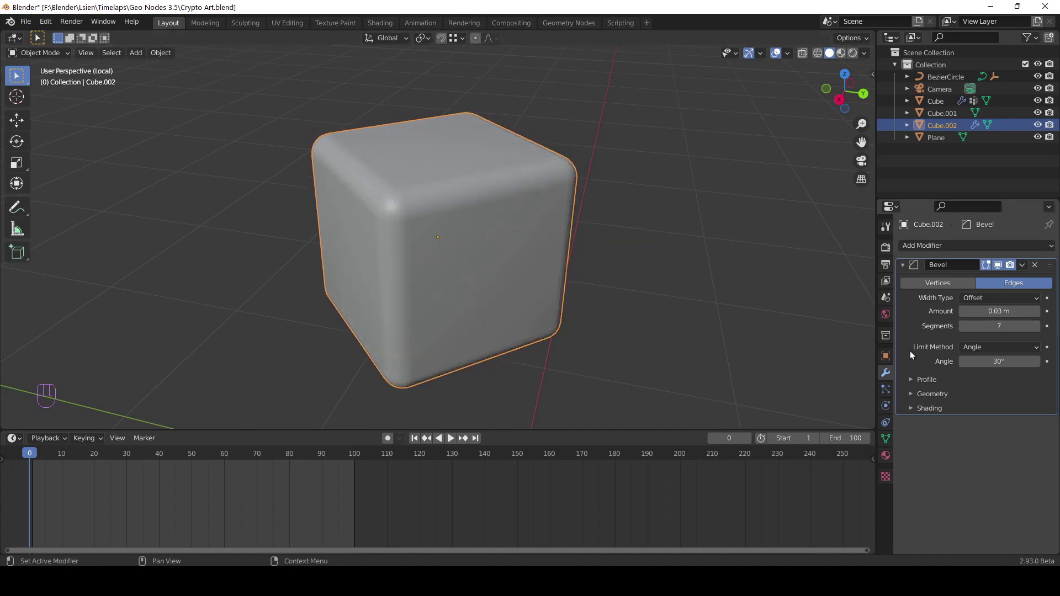
# - Enable Auto Smooth under Cube.002's Normals settings
pyautogui.click(884, 439)
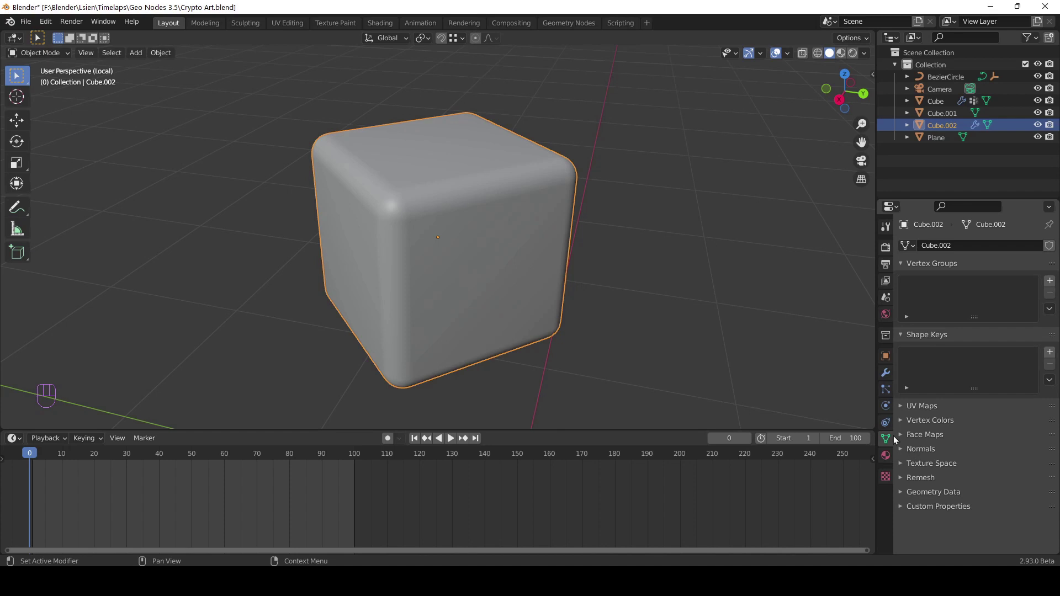
pyautogui.click(966, 471)
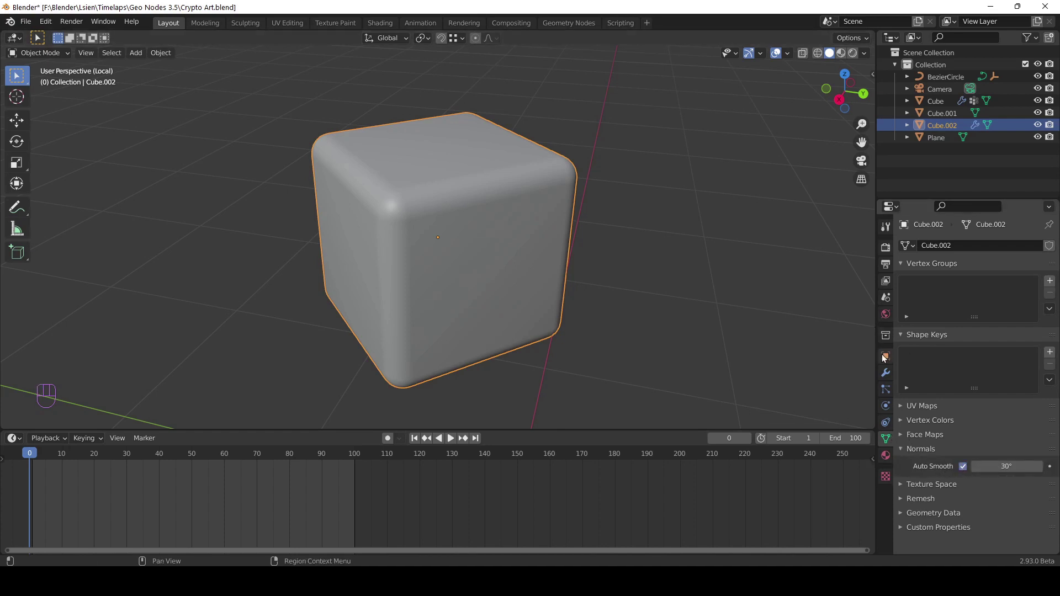
pyautogui.click(892, 377)
pyautogui.middleClick(653, 305)
pyautogui.moveTo(937, 254); pyautogui.dragTo(812, 291)
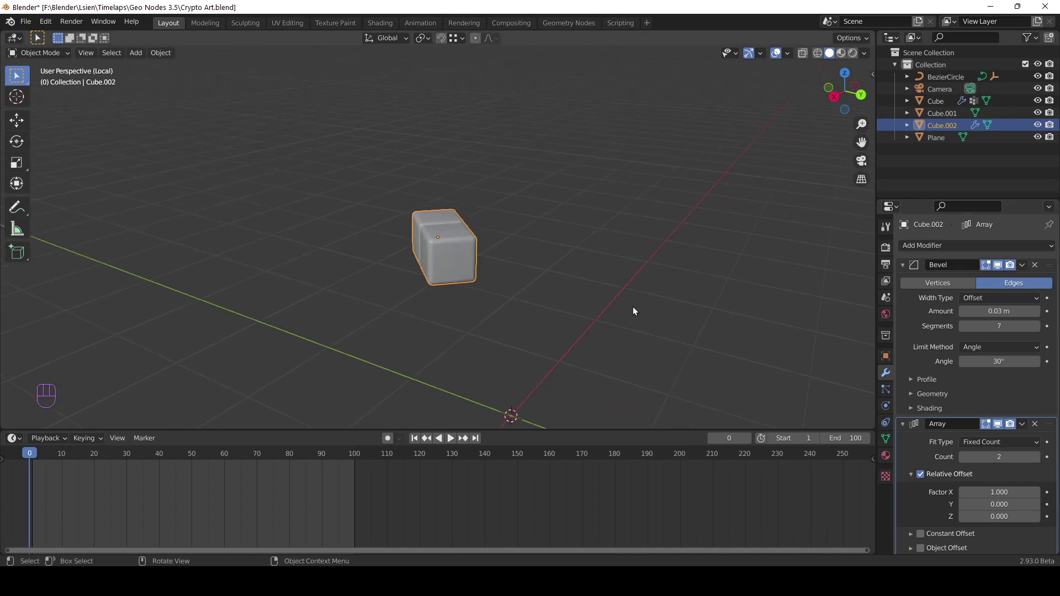
# - Set the first Array modifier's count to 7 with relative offset Y 1.0 and collapse it
pyautogui.press('KP_Divide')
pyautogui.moveTo(547, 286); pyautogui.dragTo(544, 309)
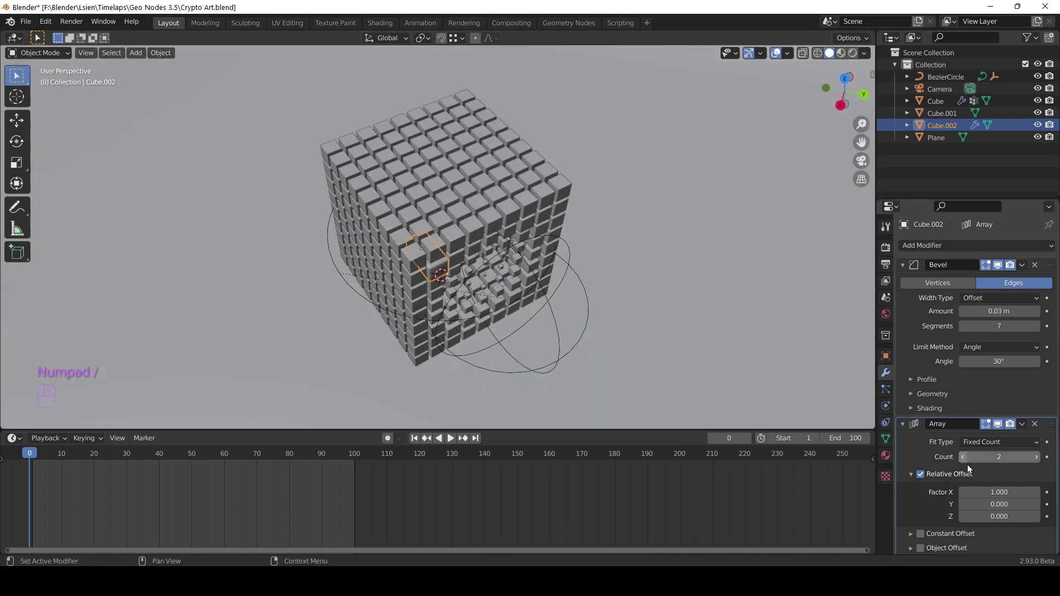
pyautogui.moveTo(905, 269); pyautogui.dragTo(927, 295)
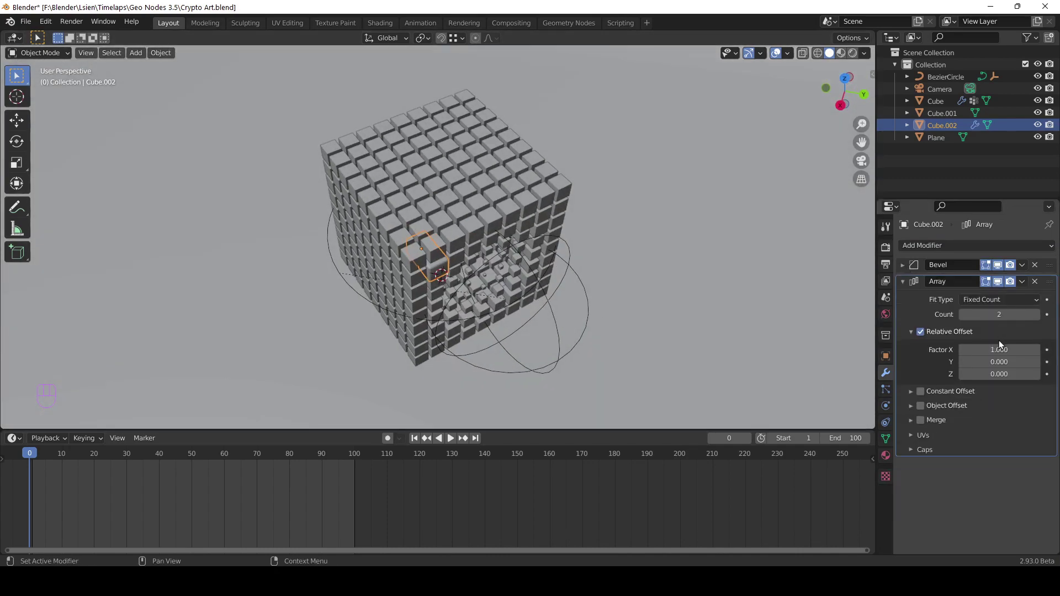
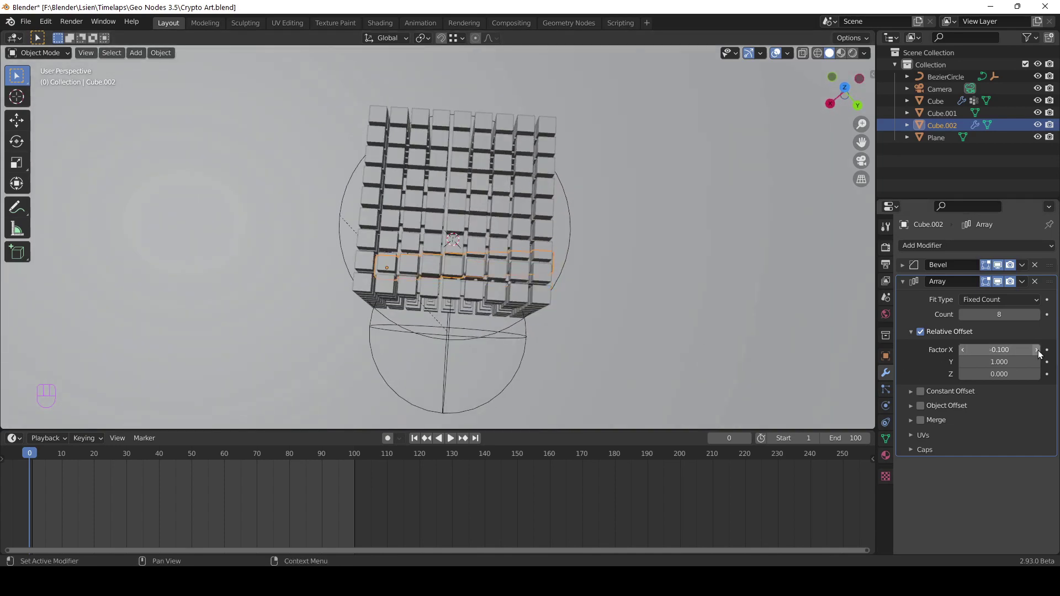
pyautogui.click(1042, 354)
pyautogui.click(967, 368)
pyautogui.moveTo(606, 350); pyautogui.dragTo(638, 248)
pyautogui.click(907, 285)
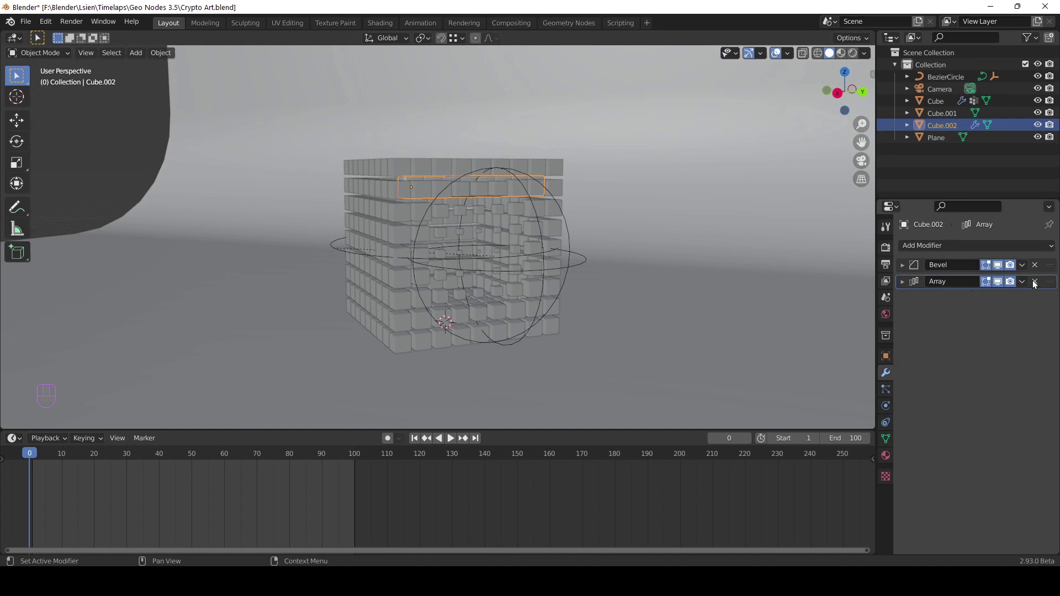
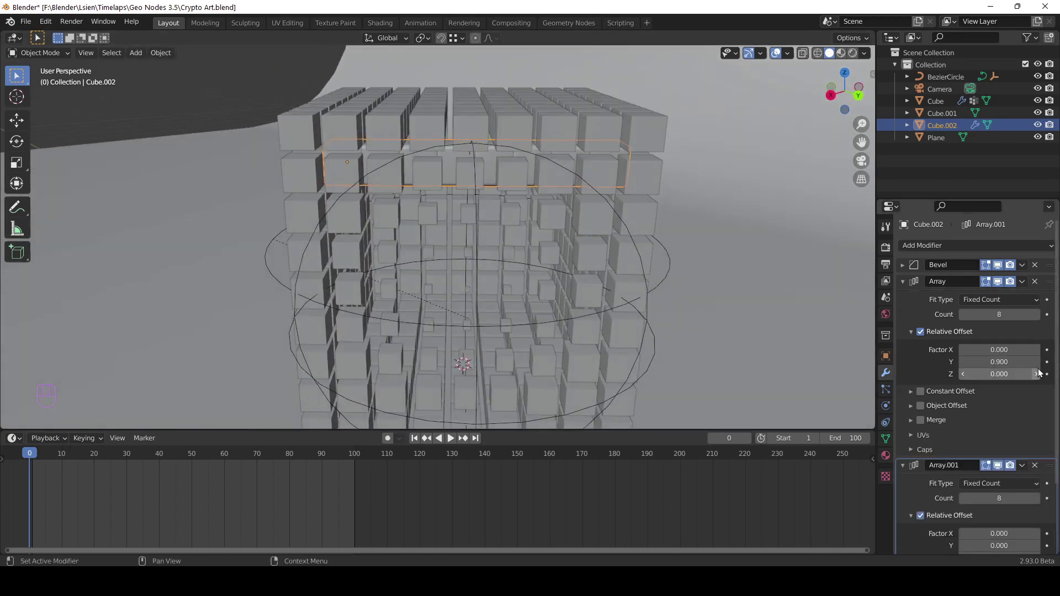
# - Add a second Array modifier set to 7 copies, forming the cube block
pyautogui.click(1041, 371)
pyautogui.click(905, 287)
pyautogui.moveTo(714, 283); pyautogui.dragTo(694, 286)
pyautogui.middleClick(694, 286)
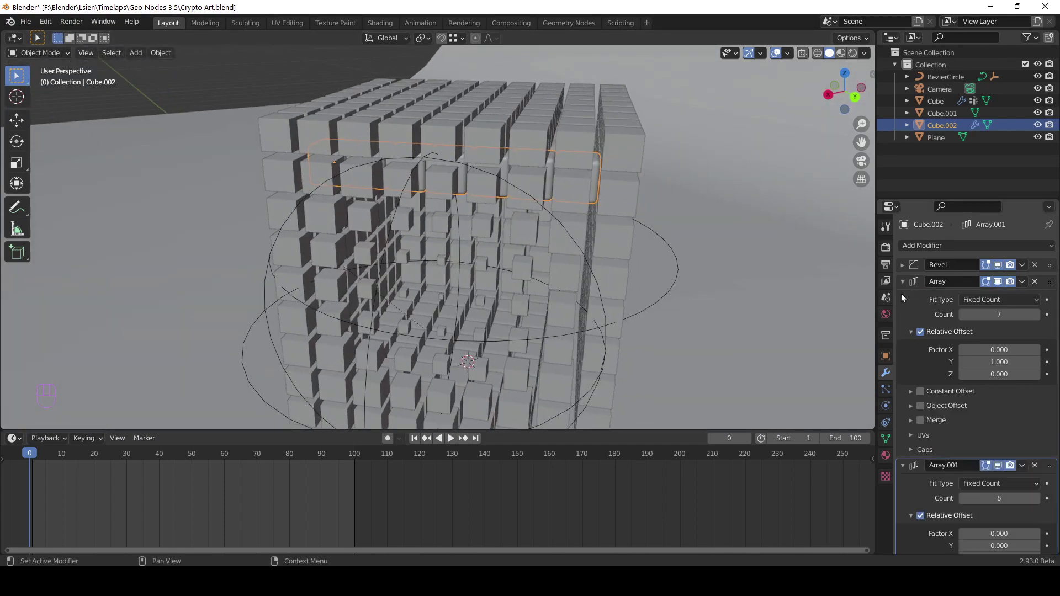
pyautogui.click(908, 288)
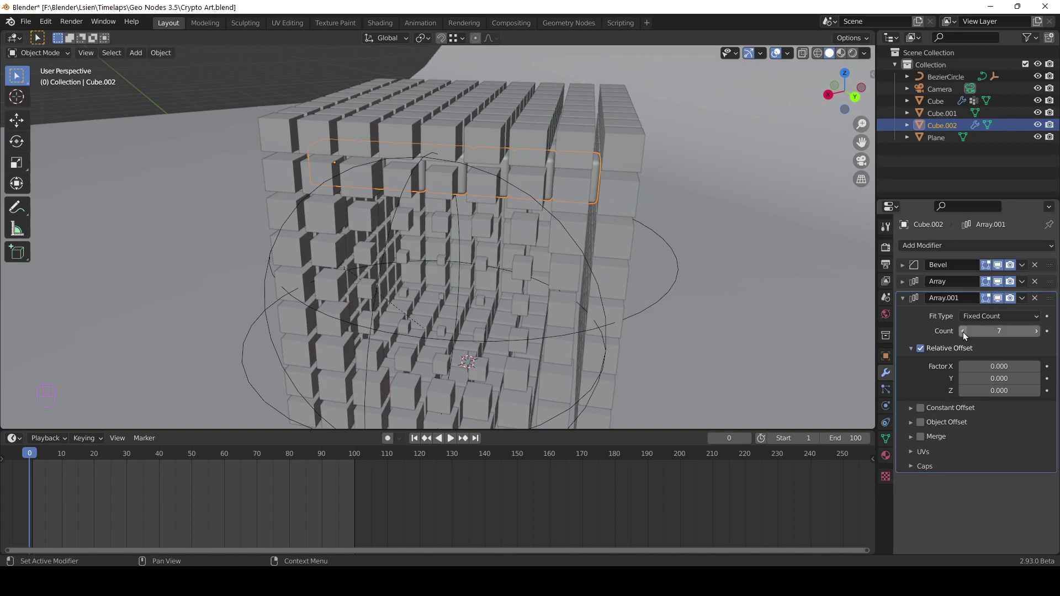
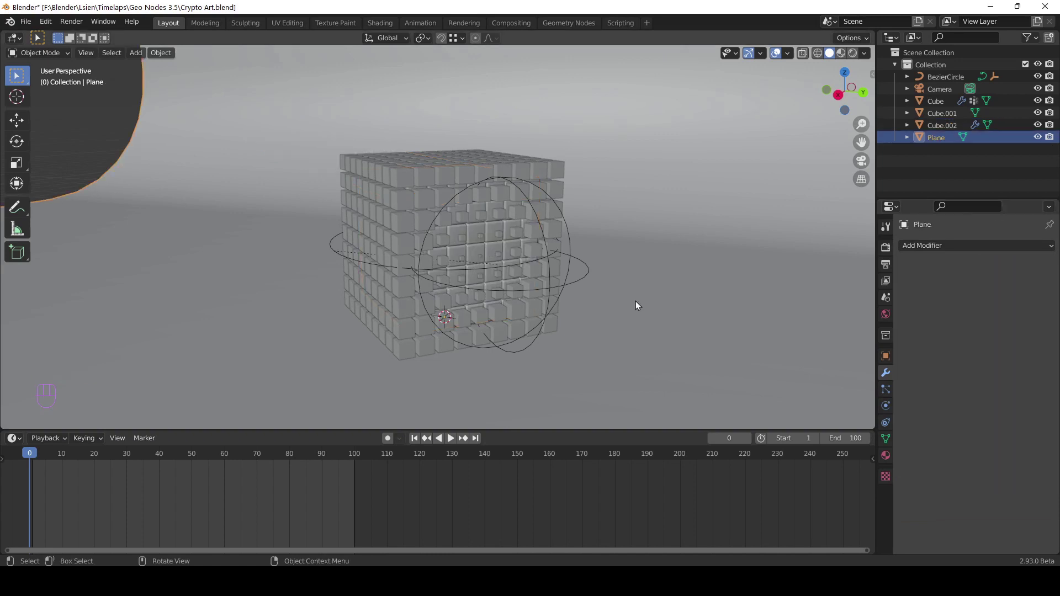
# - Save the file, check the camera view, and add an Area light
pyautogui.press('ctrl+s')
pyautogui.moveTo(550, 287); pyautogui.dragTo(522, 270)
pyautogui.moveTo(454, 245); pyautogui.dragTo(531, 265)
pyautogui.press('ctrl+s')
pyautogui.press('KP_0')
pyautogui.press('shift+a')
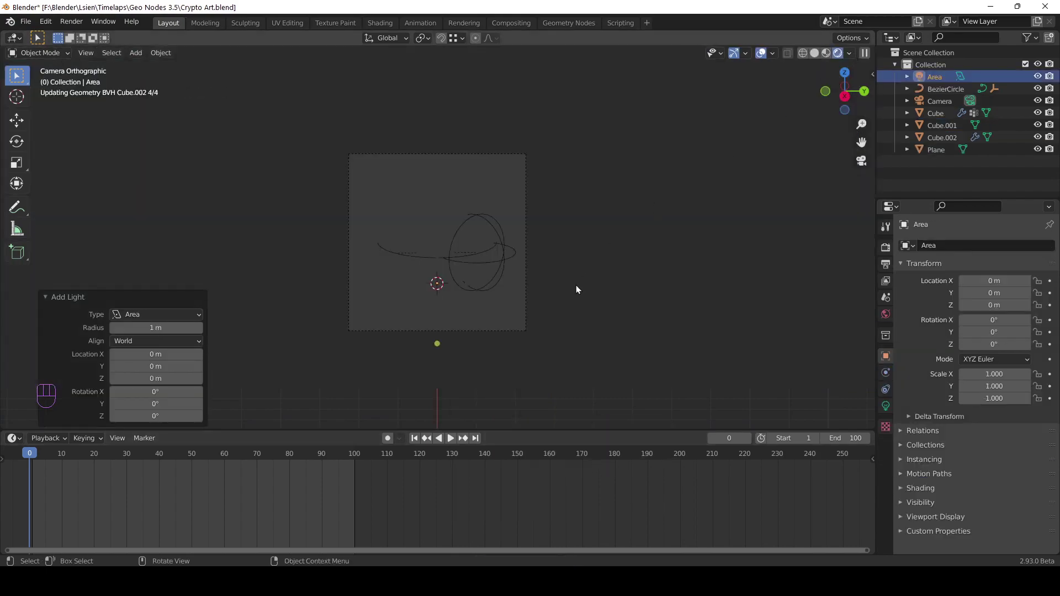
# - Raise the area light about 7 m, scale it ~2.5, and set its power to 1000 W
pyautogui.press('g')
pyautogui.press('z')
pyautogui.click(605, 371)
pyautogui.press('s')
pyautogui.click(216, 82)
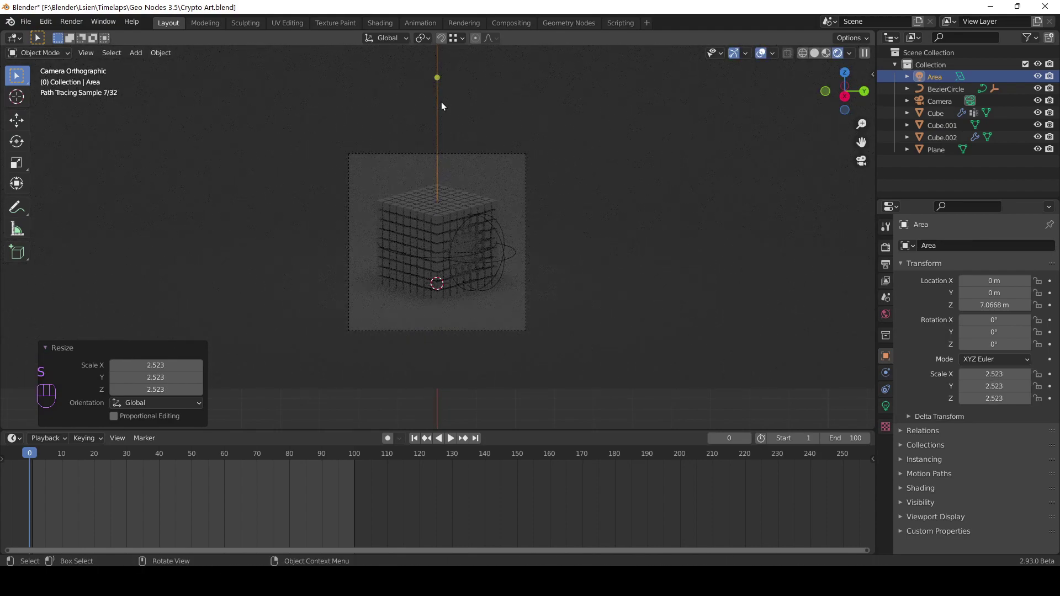
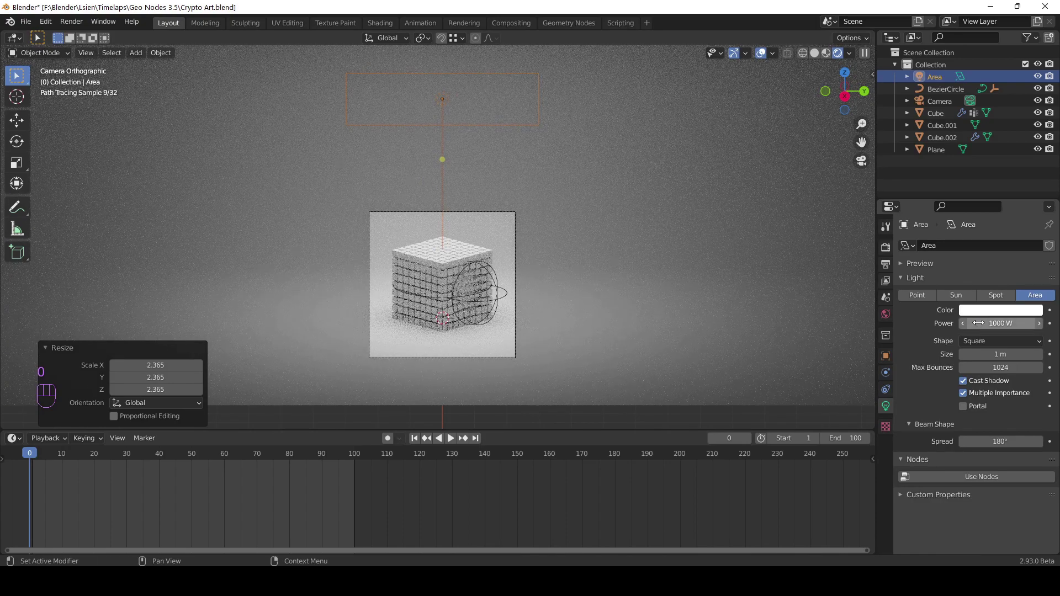
pyautogui.moveTo(510, 292); pyautogui.dragTo(512, 225)
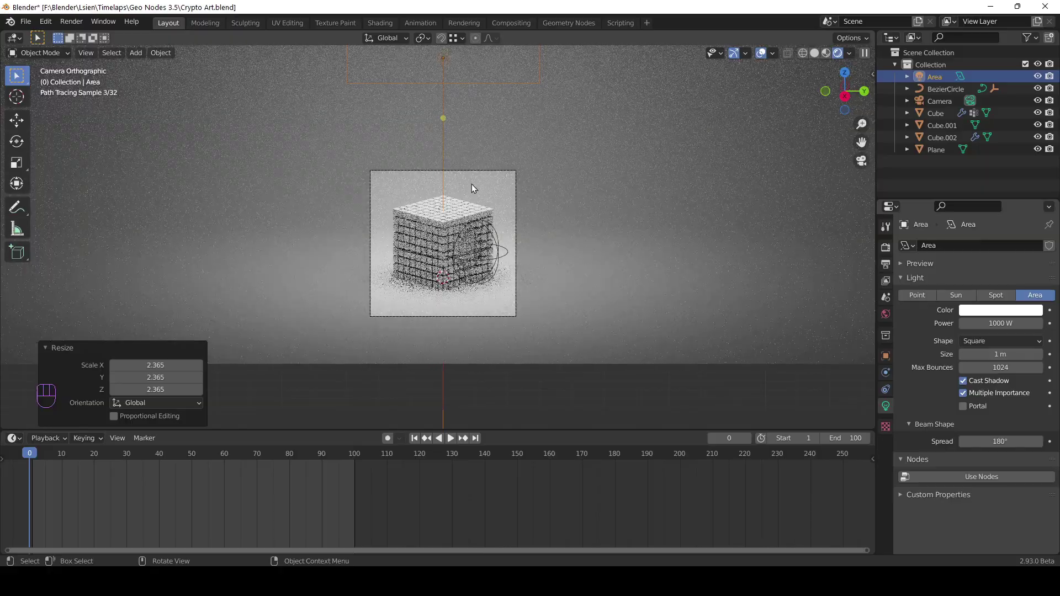
# - Duplicate the area light and move the copy across to the side of the grid
pyautogui.press('shift+d')
pyautogui.press('shift+z')
pyautogui.click(589, 265)
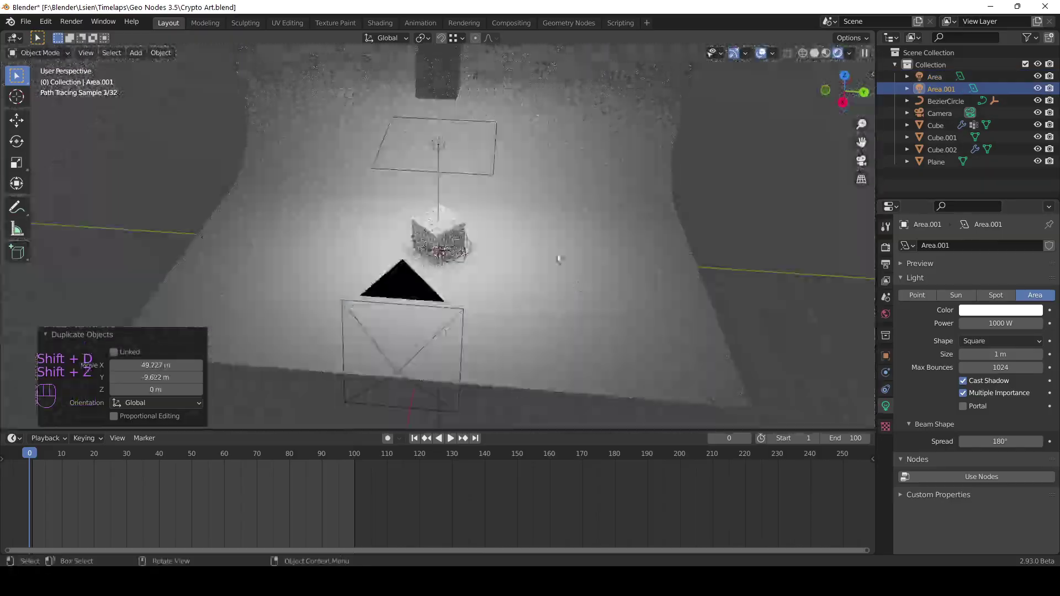
pyautogui.moveTo(546, 267); pyautogui.dragTo(554, 295)
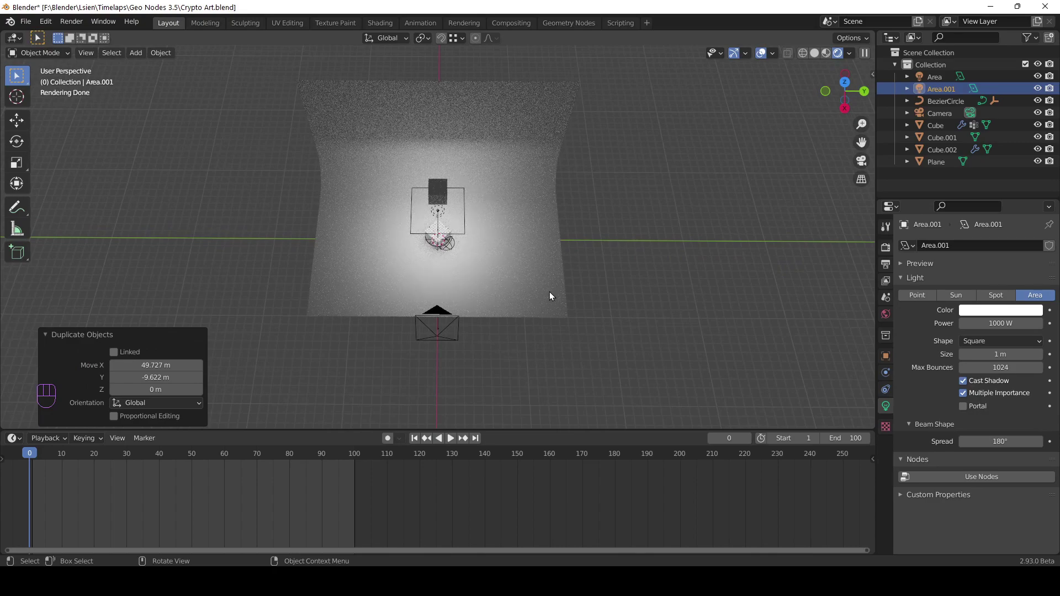
pyautogui.press('ctrl+z')
pyautogui.press('g')
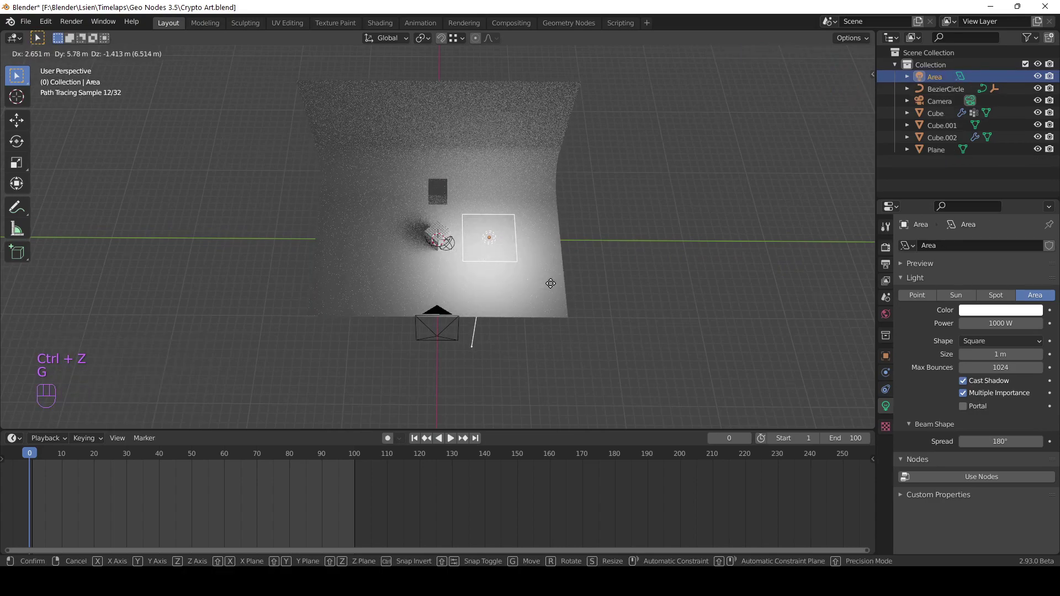
pyautogui.press('shift+d')
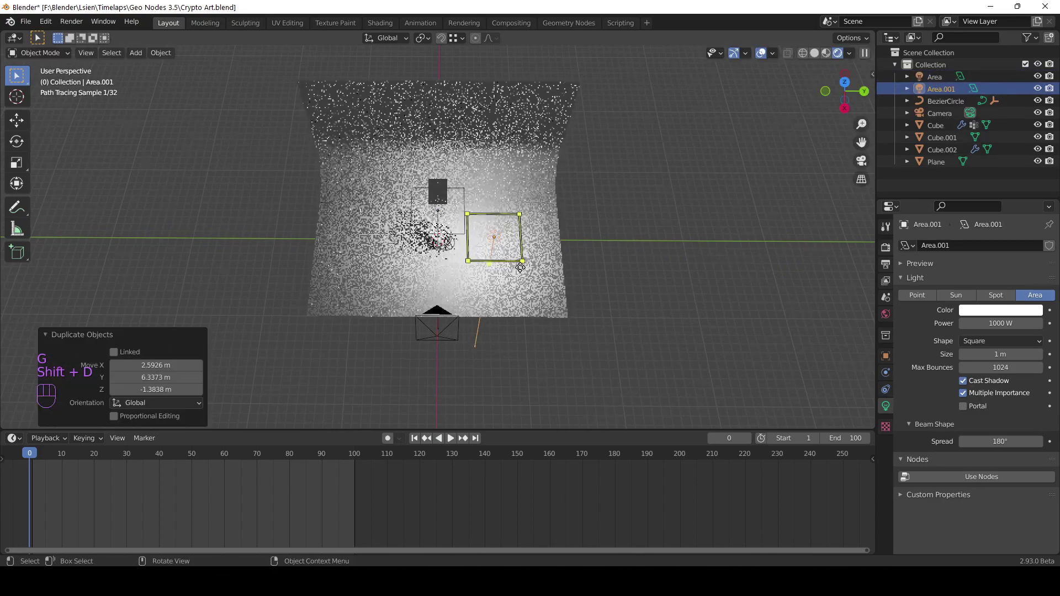
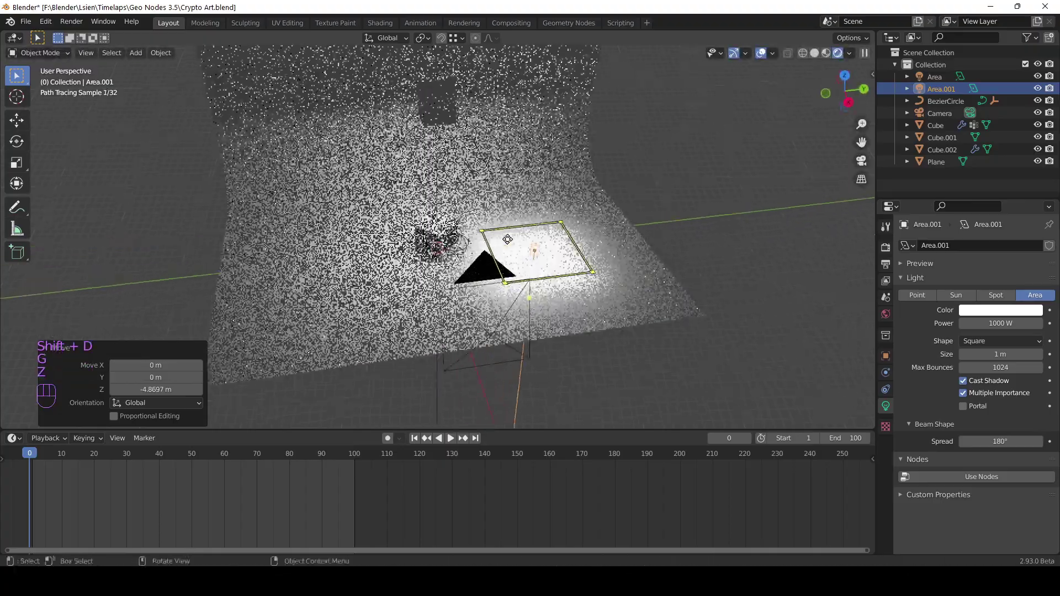
# - Trackball-rotate Area.001 to face the grid, checking through the camera, and save
pyautogui.press('r')
pyautogui.press('r')
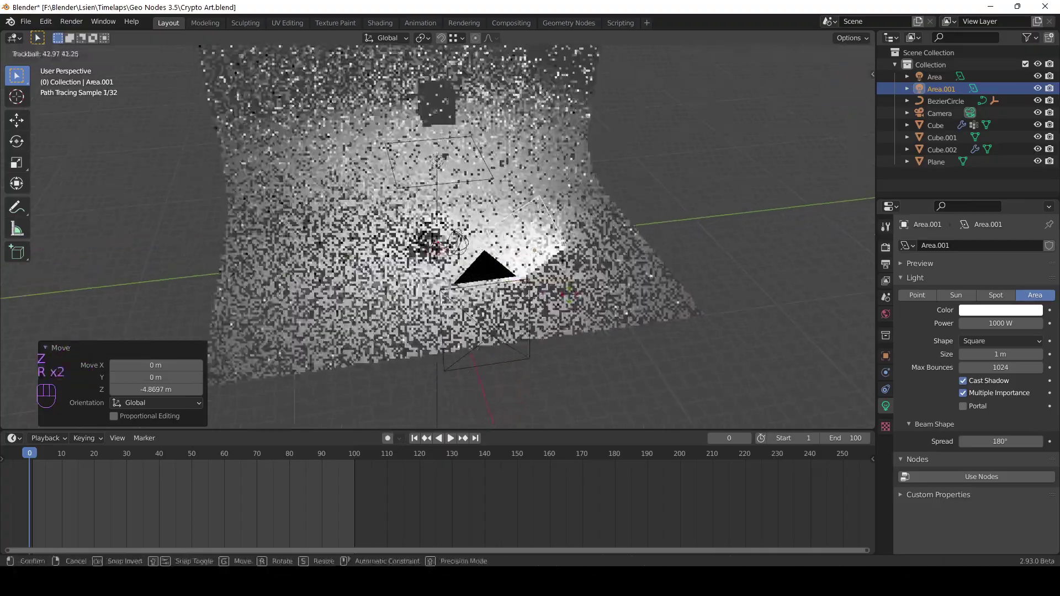
pyautogui.click(576, 296)
pyautogui.press('KP_0')
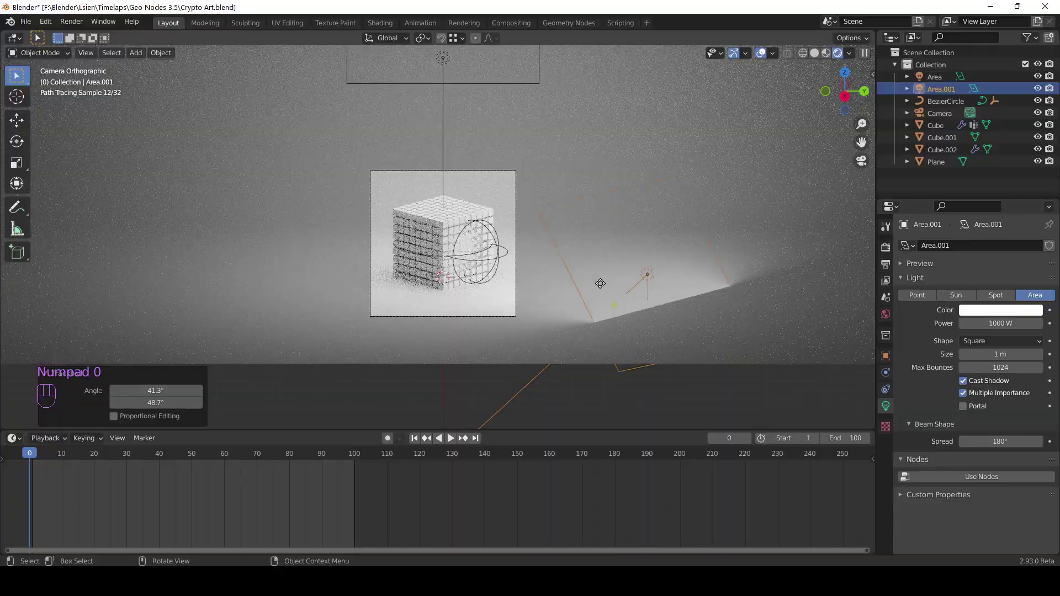
pyautogui.press('r')
pyautogui.press('r')
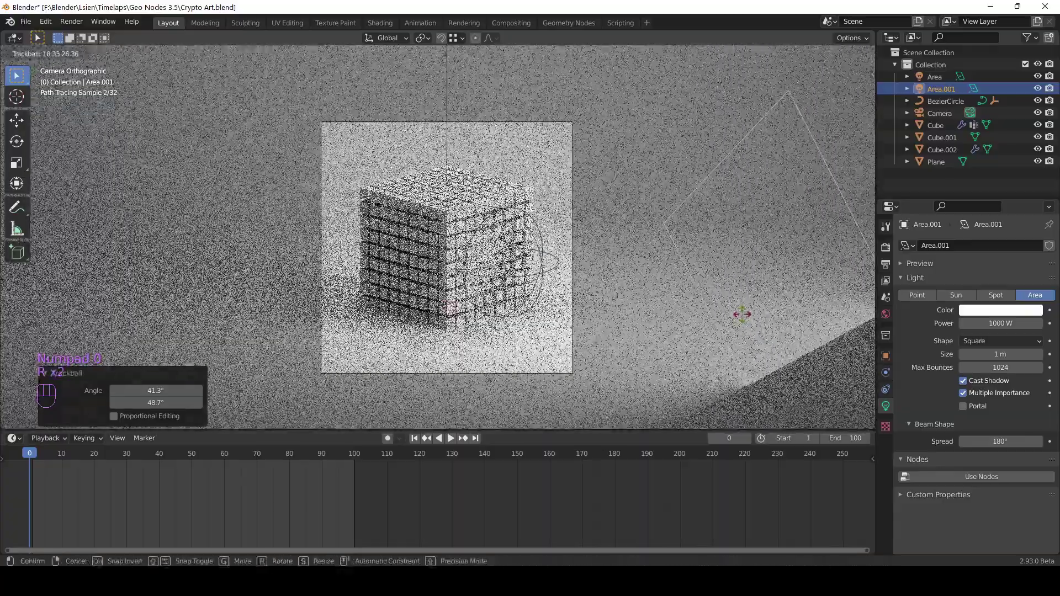
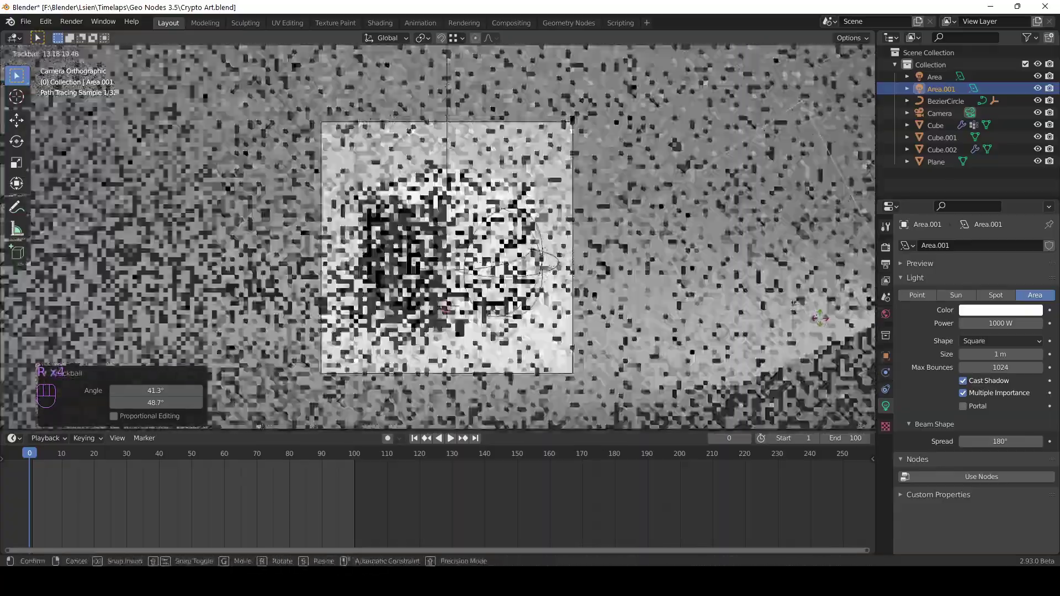
pyautogui.press('ctrl+s')
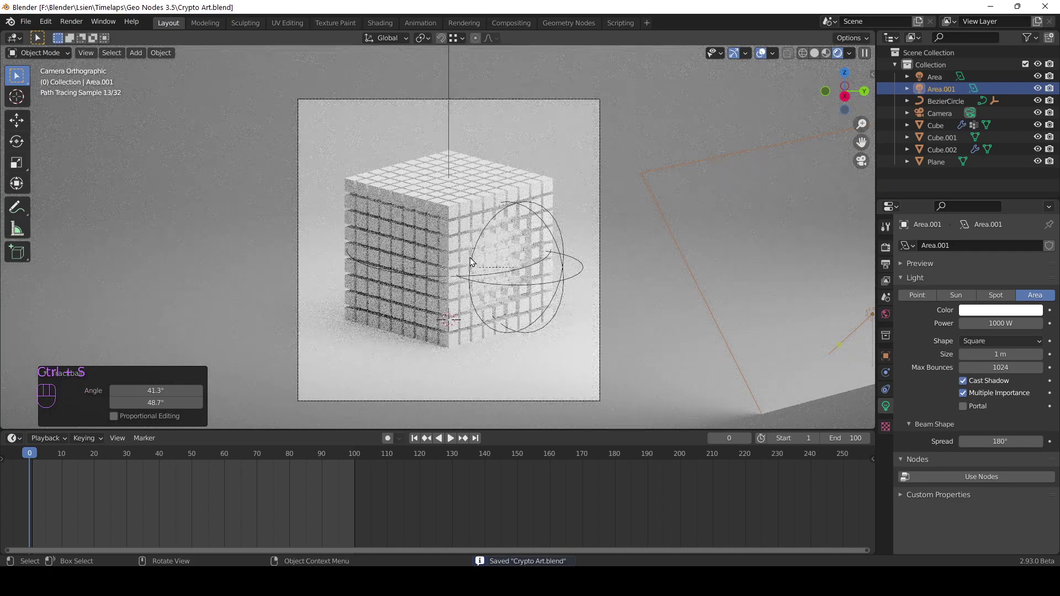
# - Set the cube grid's base colour to light blue with roughness 1.0
pyautogui.click(465, 237)
pyautogui.click(546, 209)
pyautogui.moveTo(545, 190); pyautogui.dragTo(1005, 177)
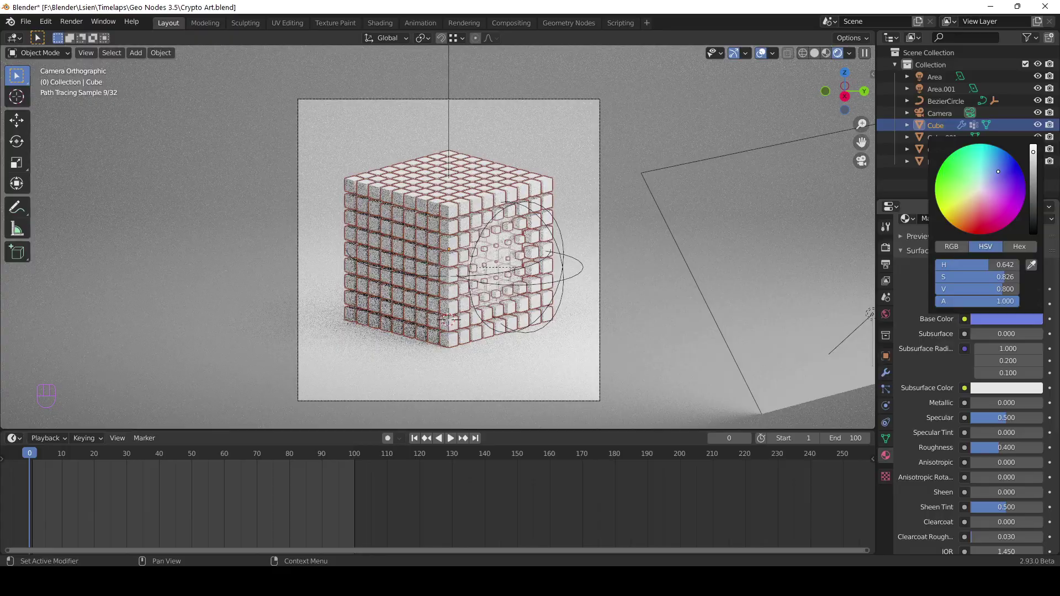
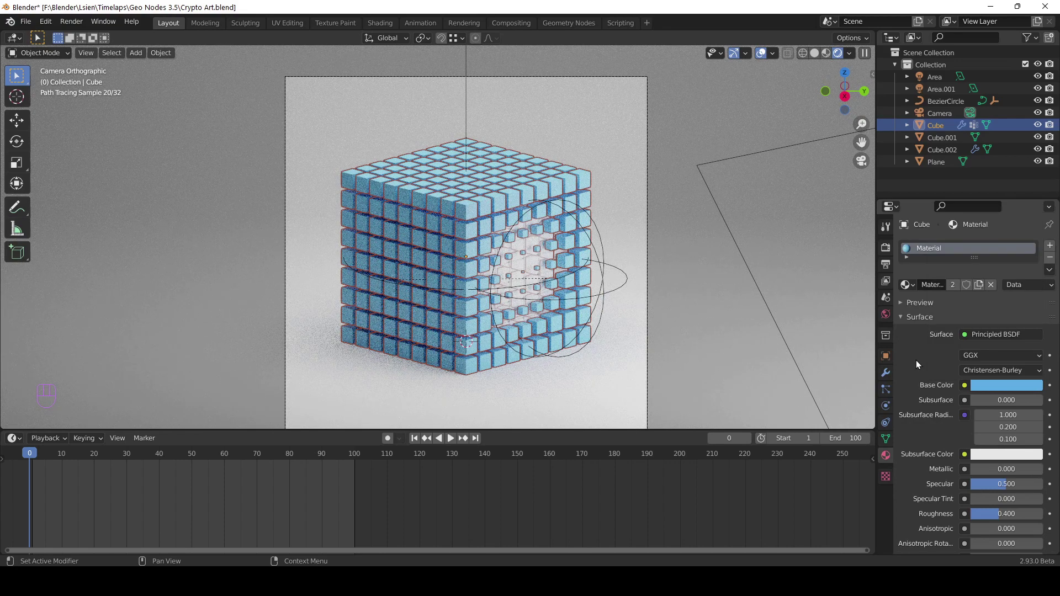
pyautogui.click(725, 329)
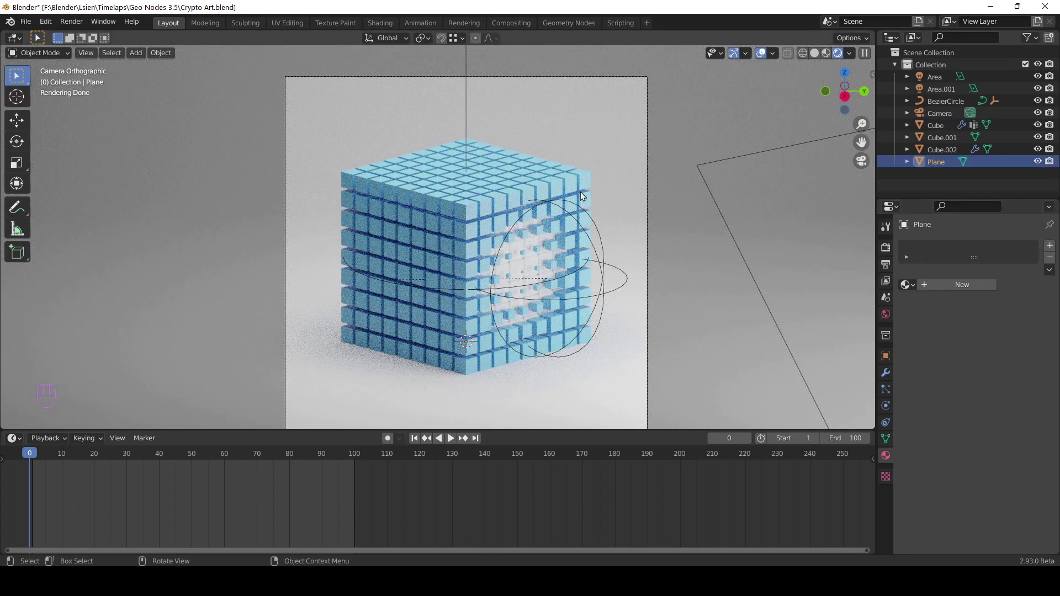
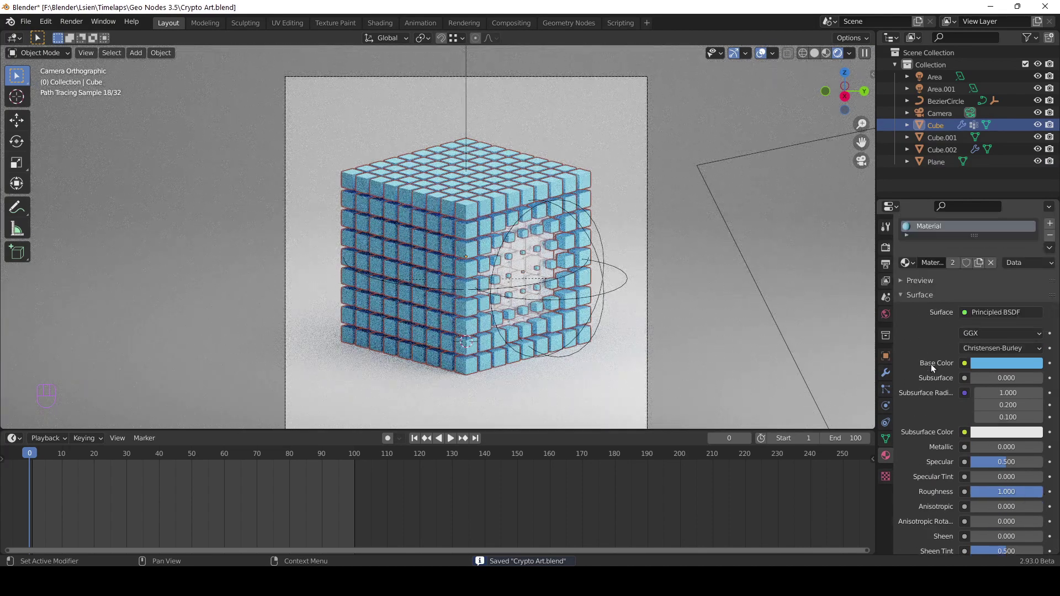
pyautogui.click(528, 255)
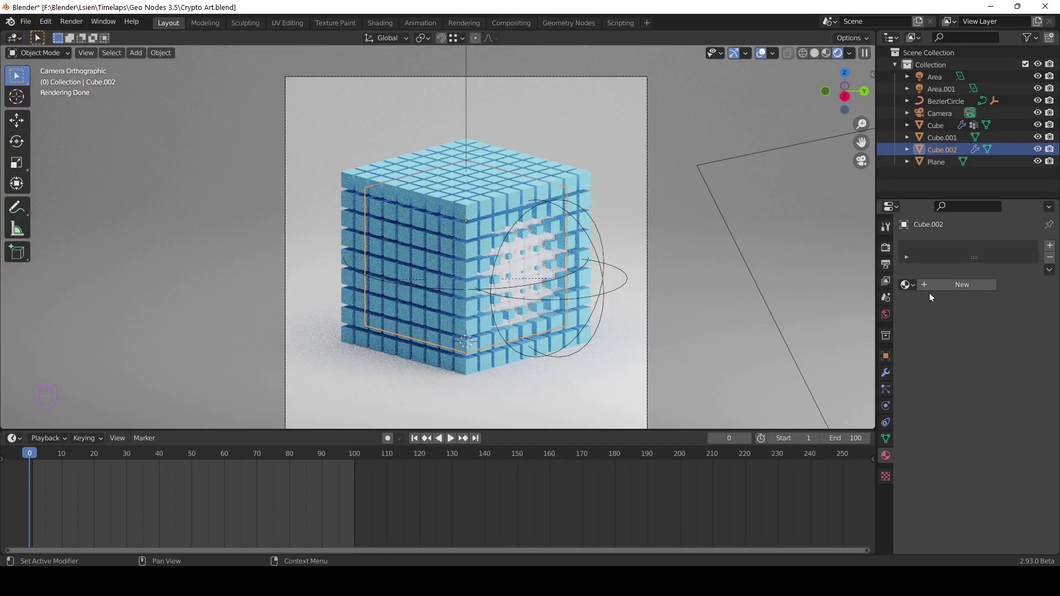
# - Give Cube.002 its own new light grey-white material via the base colour picker and save
pyautogui.click(990, 379)
pyautogui.click(996, 387)
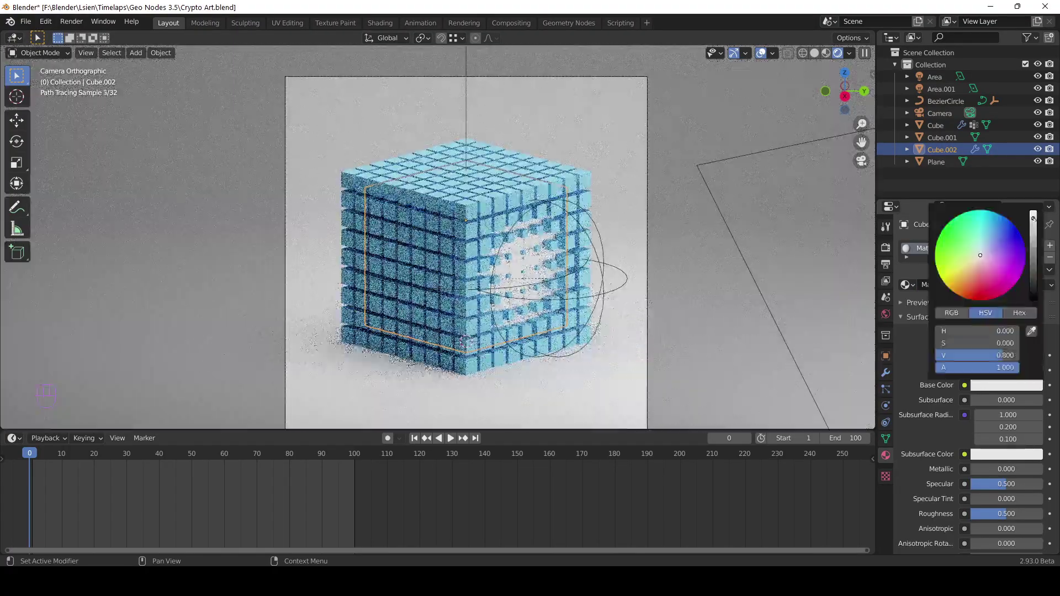
pyautogui.click(1006, 409)
pyautogui.press('ctrl+s')
# - Zoom out to the whole scene, save the file again and select the backdrop plane
pyautogui.moveTo(1027, 408); pyautogui.dragTo(1026, 408)
pyautogui.click(721, 316)
pyautogui.press('ctrl+a')
pyautogui.press('ctrl+s')
pyautogui.click(420, 151)
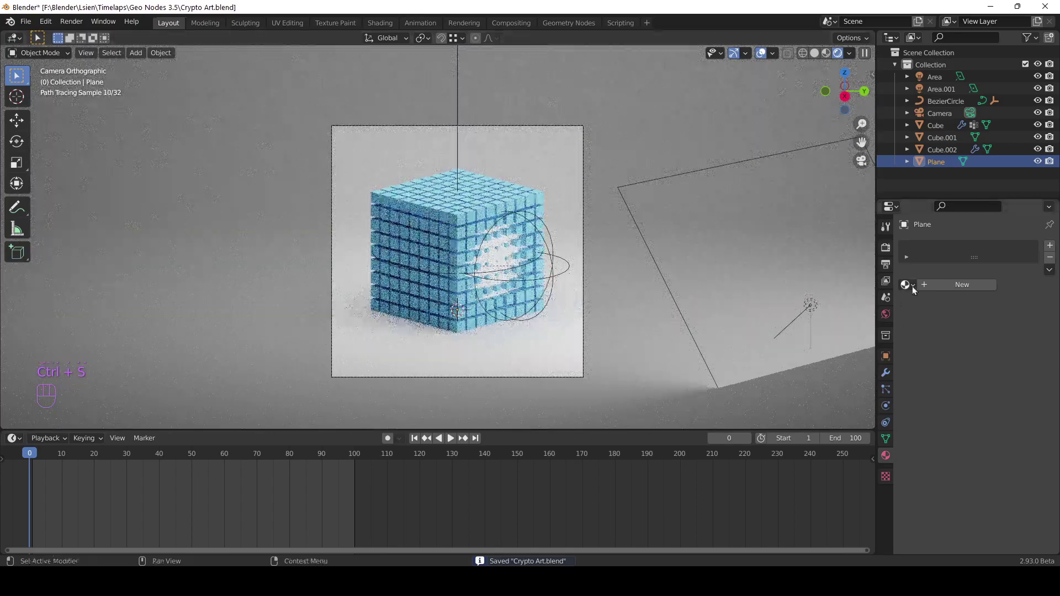
# - Give the backdrop plane a pale teal material with roughness about 0.81 and save
pyautogui.moveTo(938, 286); pyautogui.dragTo(953, 300)
pyautogui.moveTo(947, 294); pyautogui.dragTo(947, 294)
pyautogui.moveTo(999, 388); pyautogui.dragTo(988, 246)
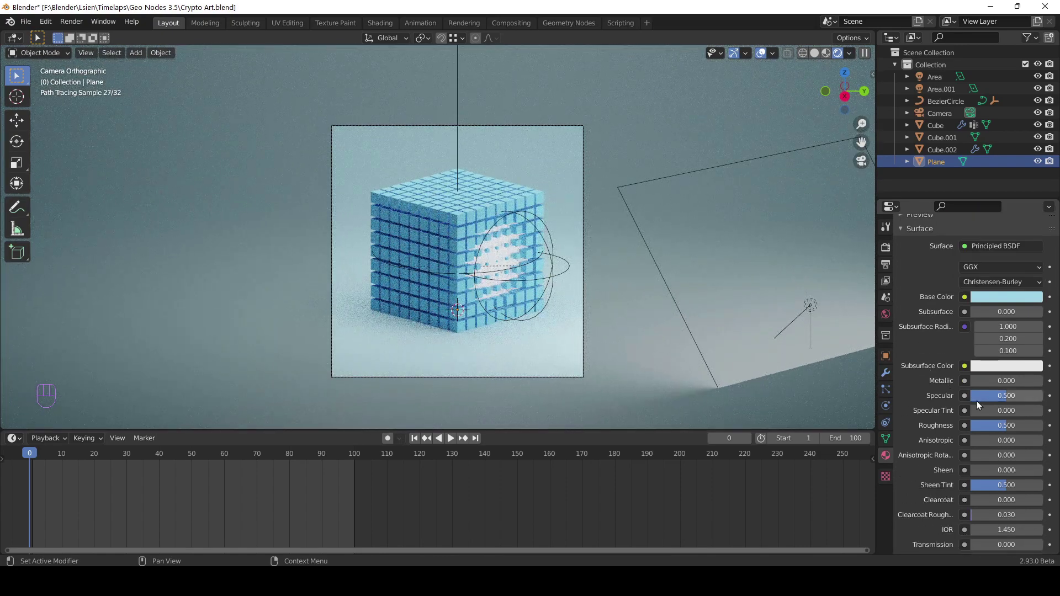
pyautogui.moveTo(1007, 426); pyautogui.dragTo(478, 266)
pyautogui.press('ctrl+s')
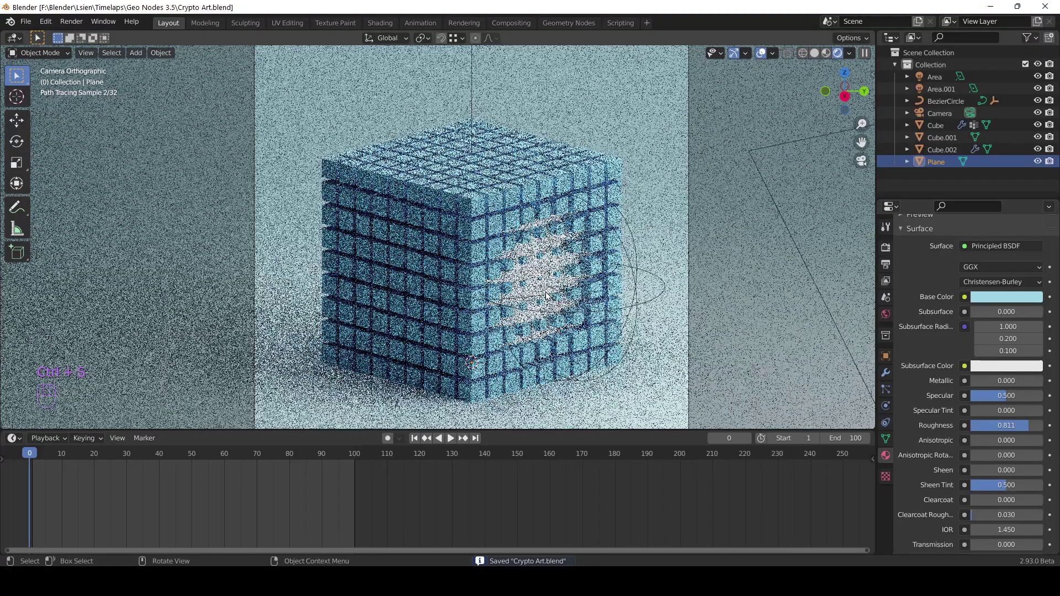
# - Select the Bezier circle and start playing the animation
pyautogui.click(551, 297)
pyautogui.press('space')
pyautogui.press('space')
# - Hide the viewport overlays, play the hole sweep through the grid and stop back at frame 0
pyautogui.click(764, 56)
pyautogui.press('space')
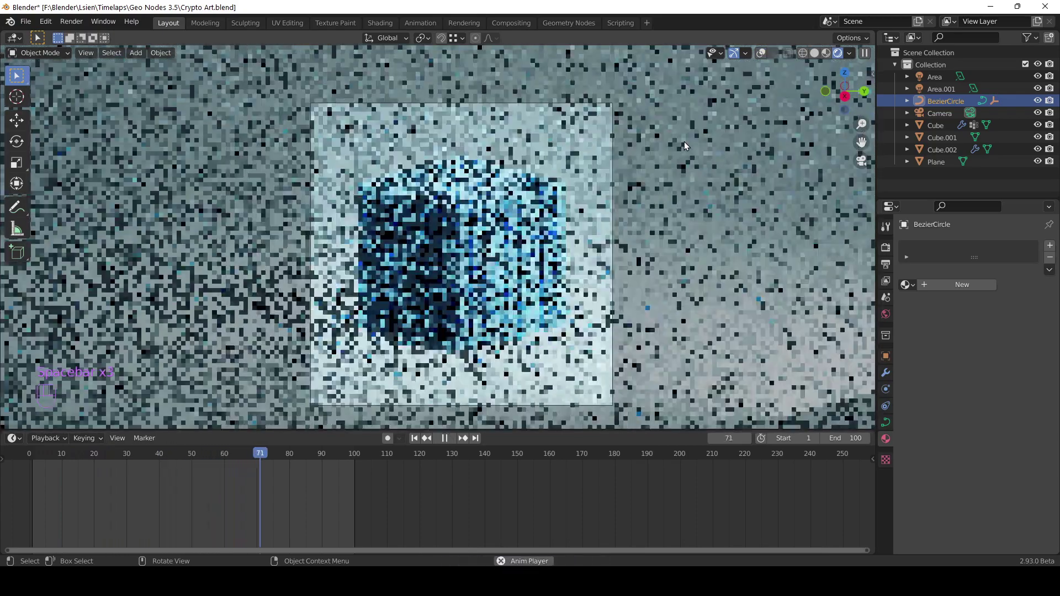
pyautogui.press('space')
pyautogui.press('space')
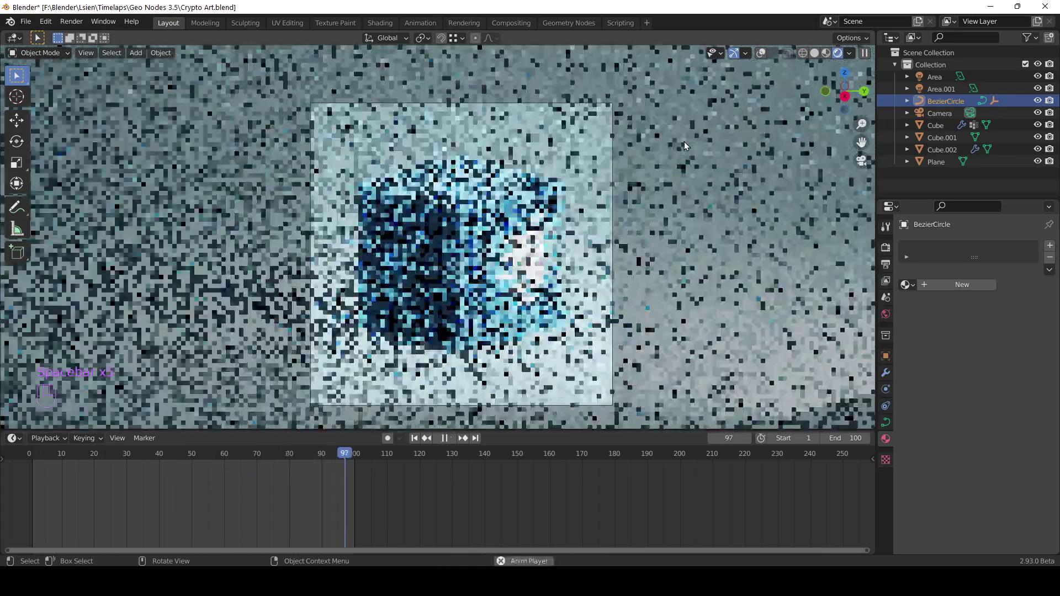
pyautogui.press('space')
pyautogui.click(40, 455)
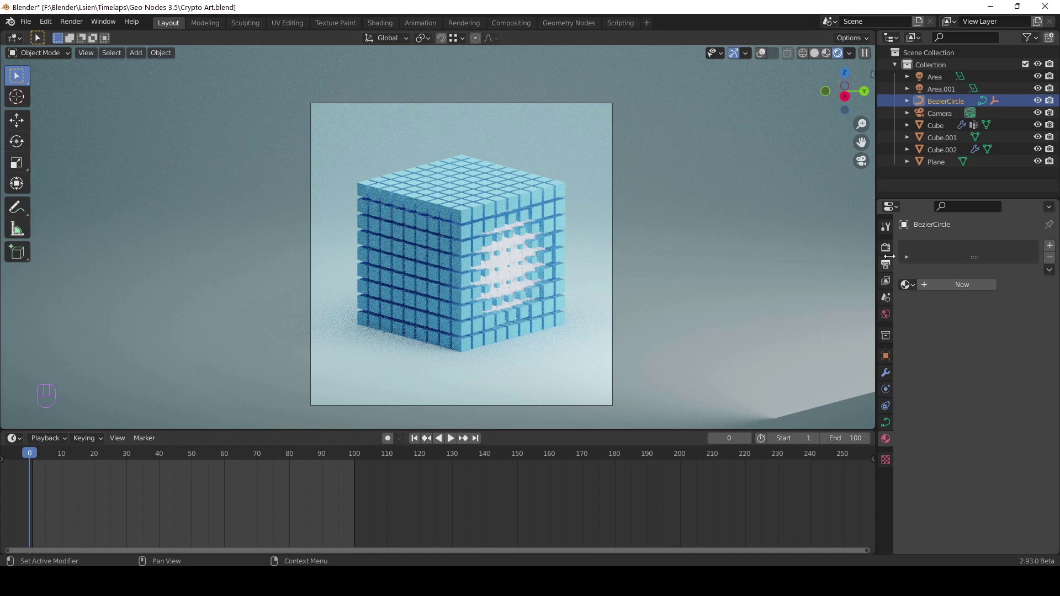
# - Confirm Cycles GPU rendering and set the 1080×1080 output file format to AVI Raw
pyautogui.click(890, 255)
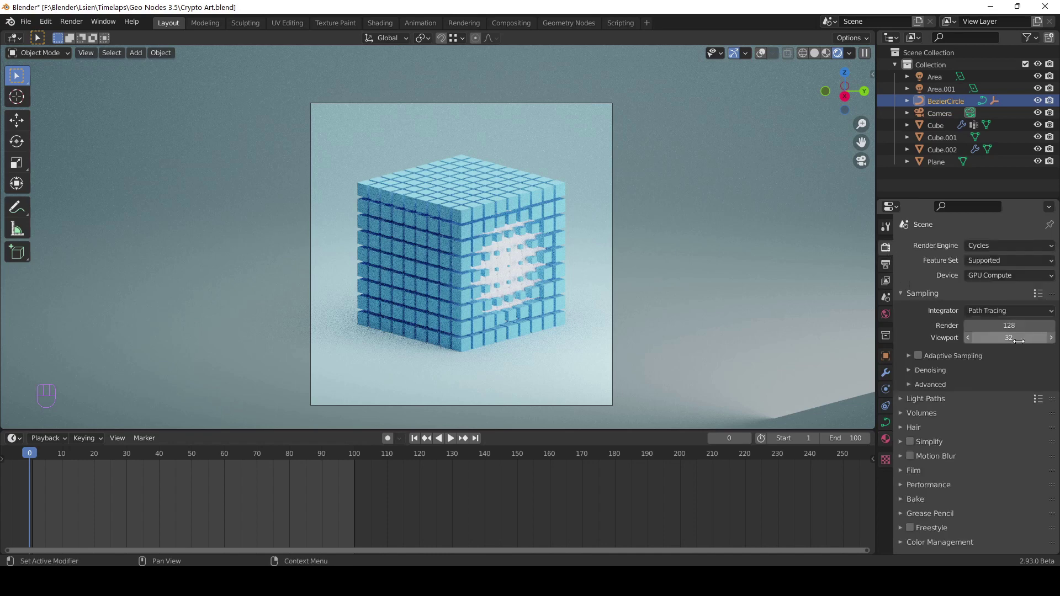
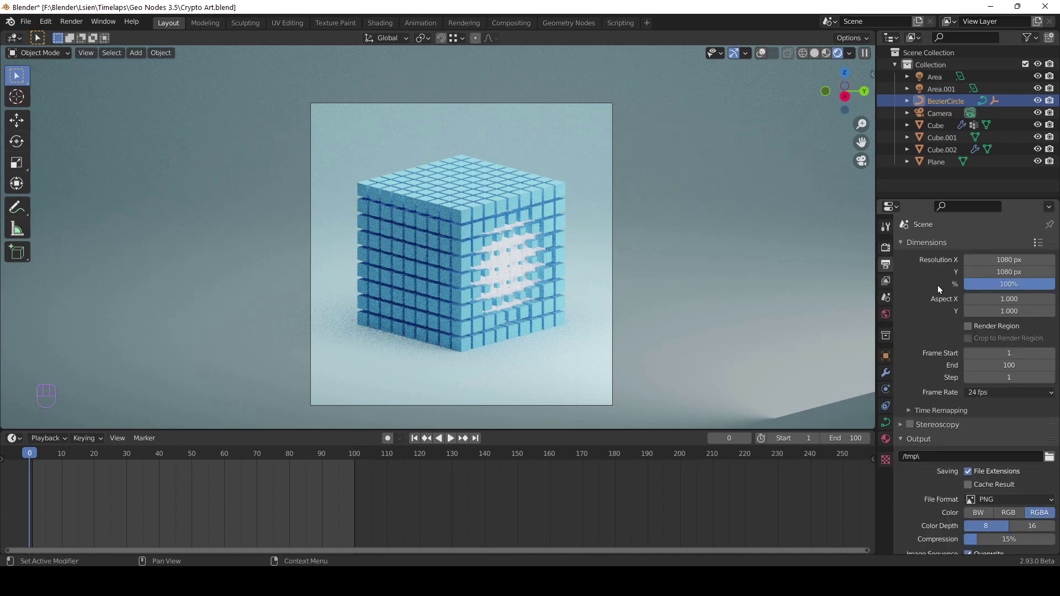
pyautogui.moveTo(1046, 449); pyautogui.dragTo(1005, 366)
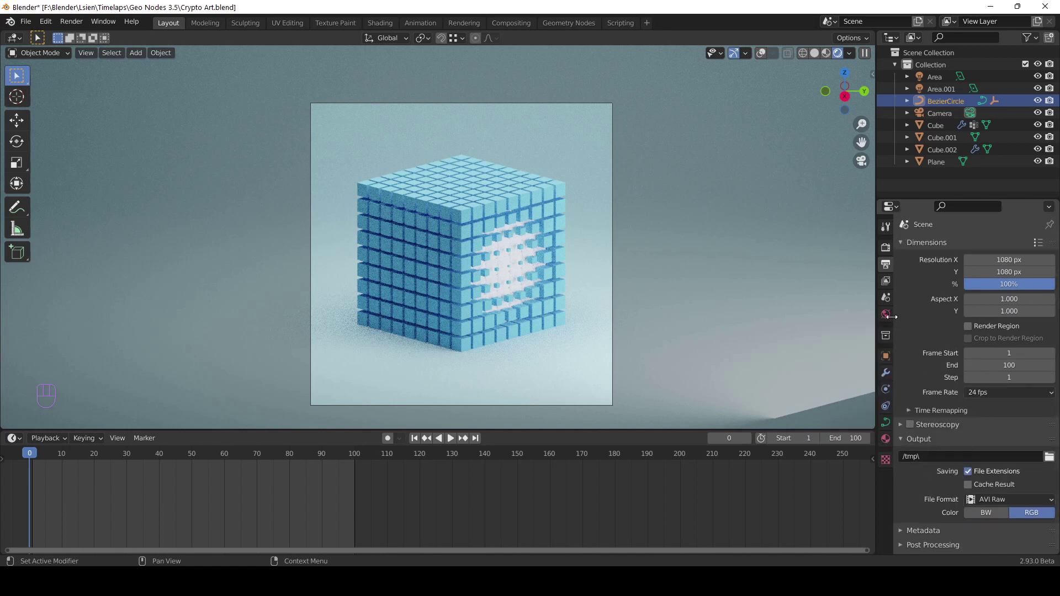